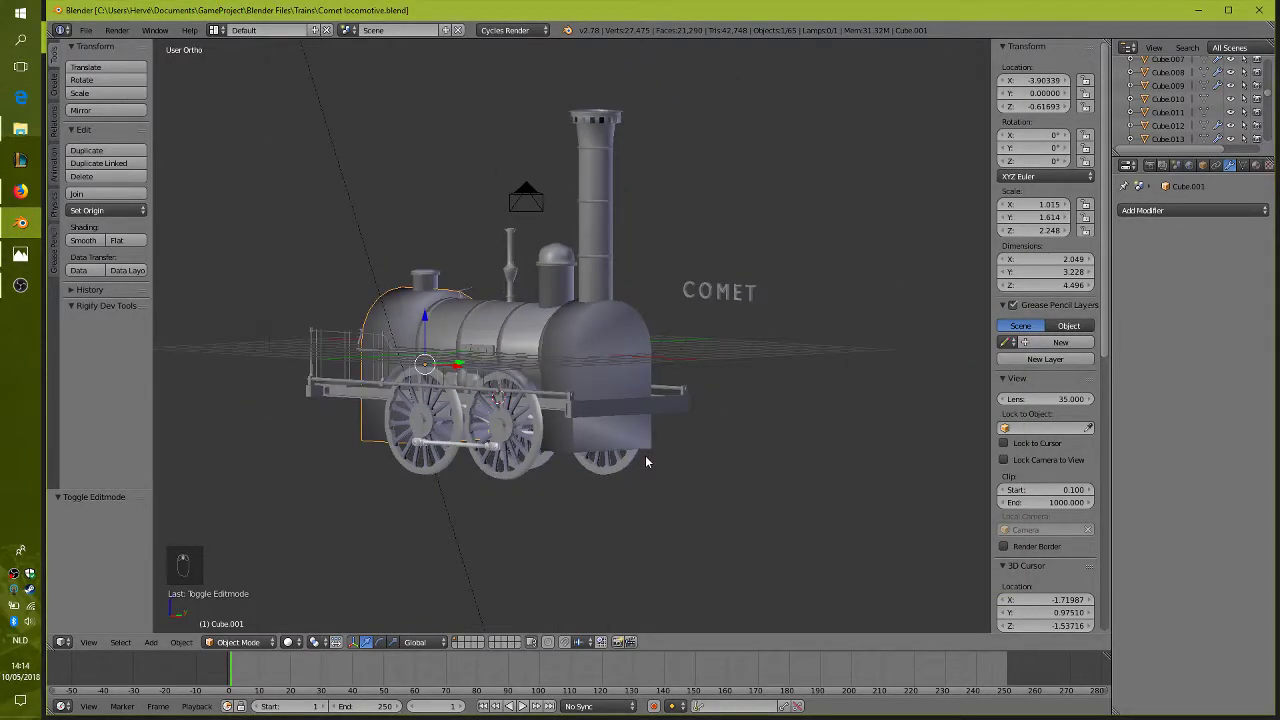
Add a new cylinder to the scene beside the locomotive's front end
key(shift+a)
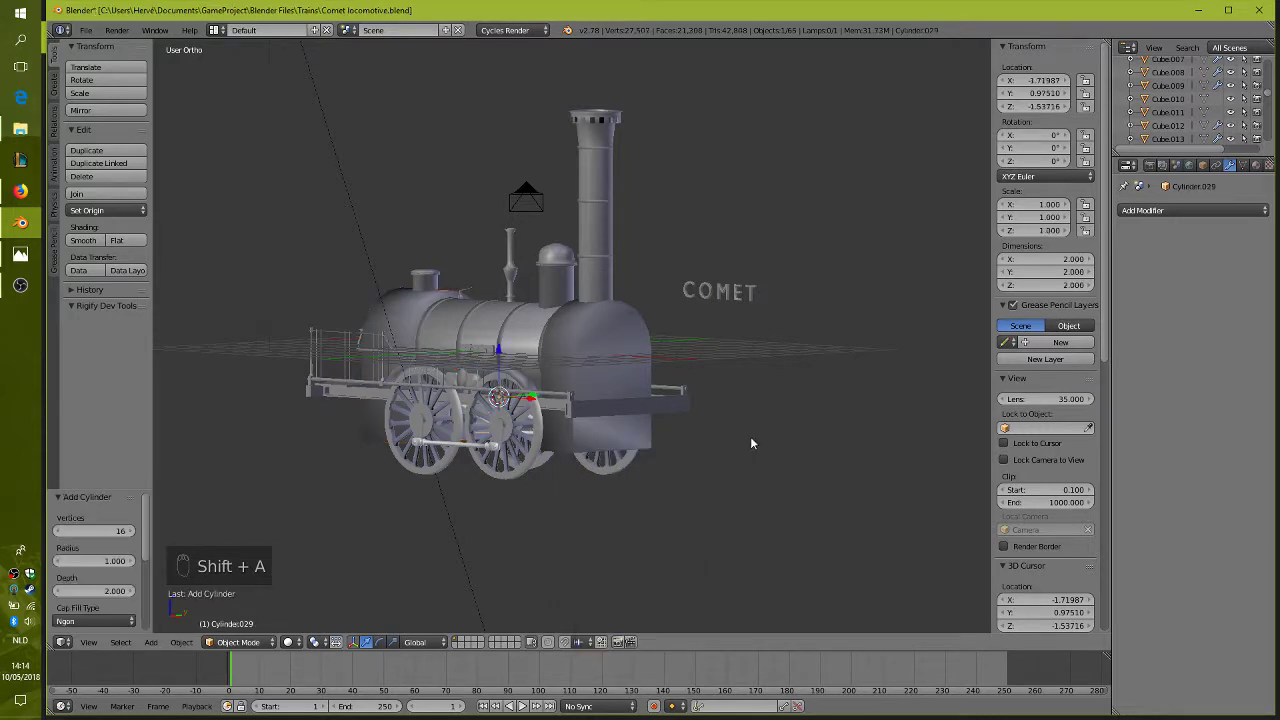
drag(541, 405, 804, 465)
right_click(804, 465)
key(r)
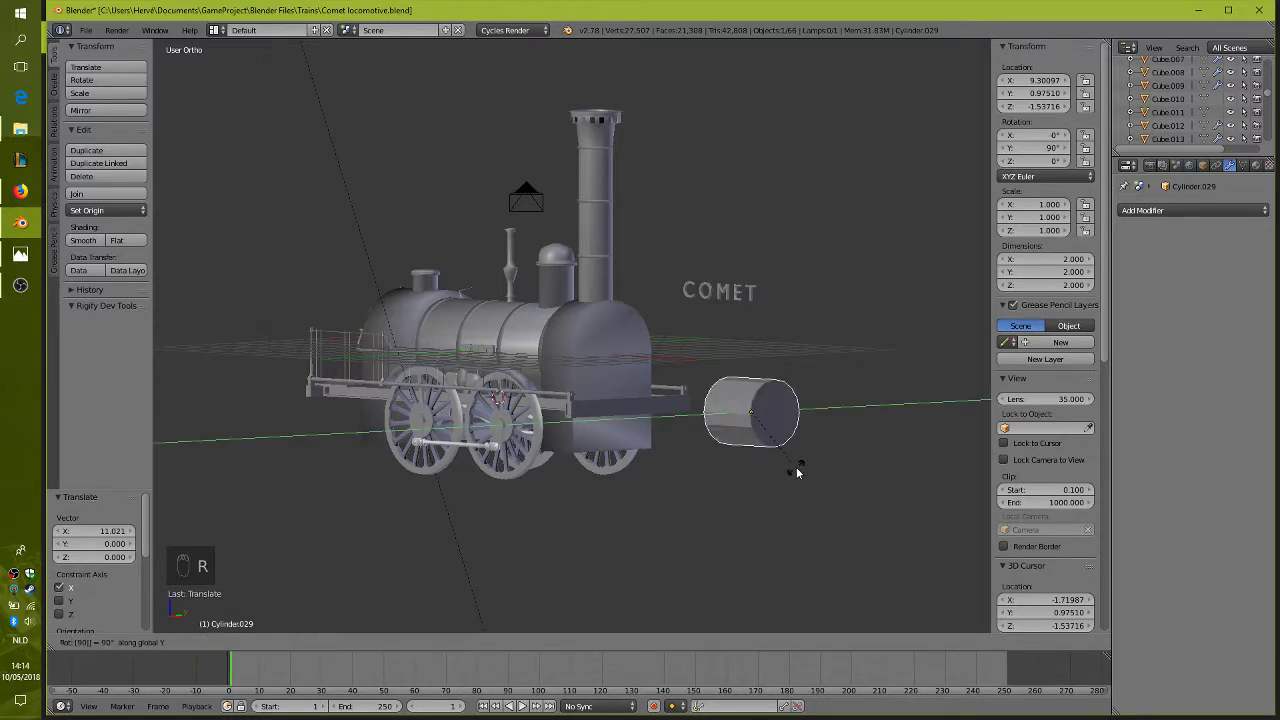
Slide the cylinder out in front of the locomotive, rotate it 90° onto its side and frame it
drag(681, 434, 578, 452)
right_click(579, 455)
drag(552, 466, 600, 393)
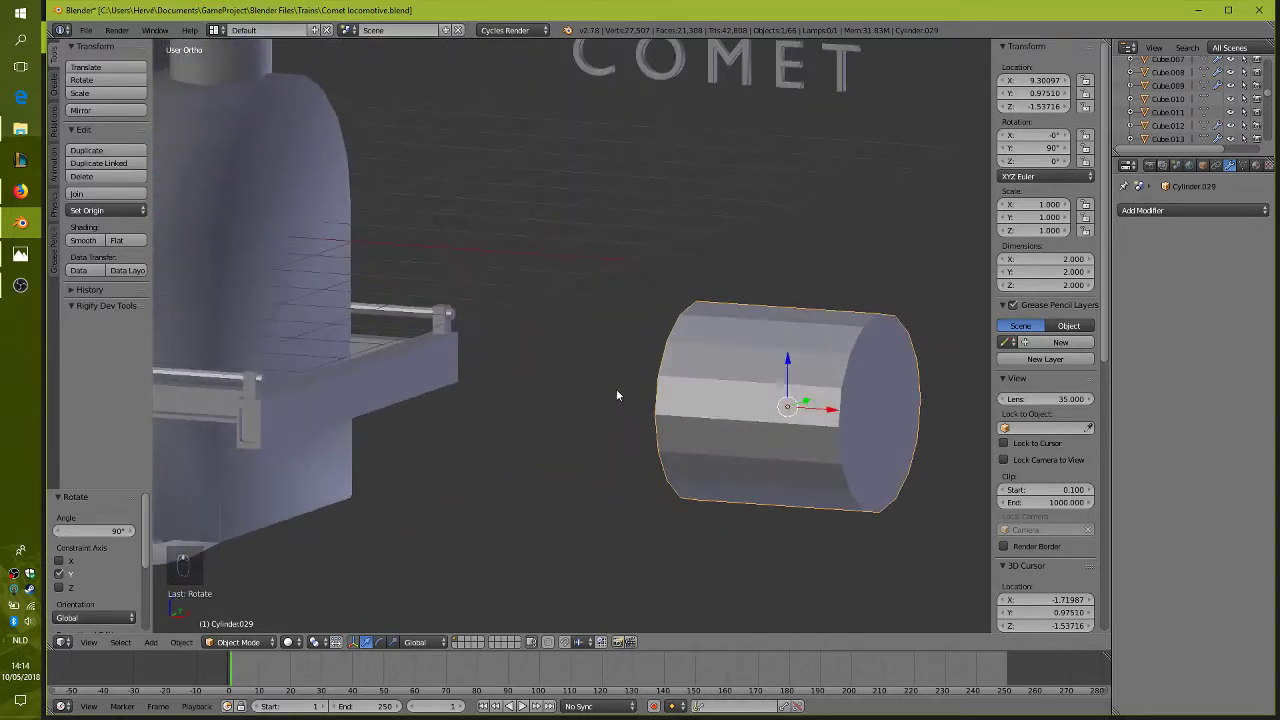
key(KP_Decimal)
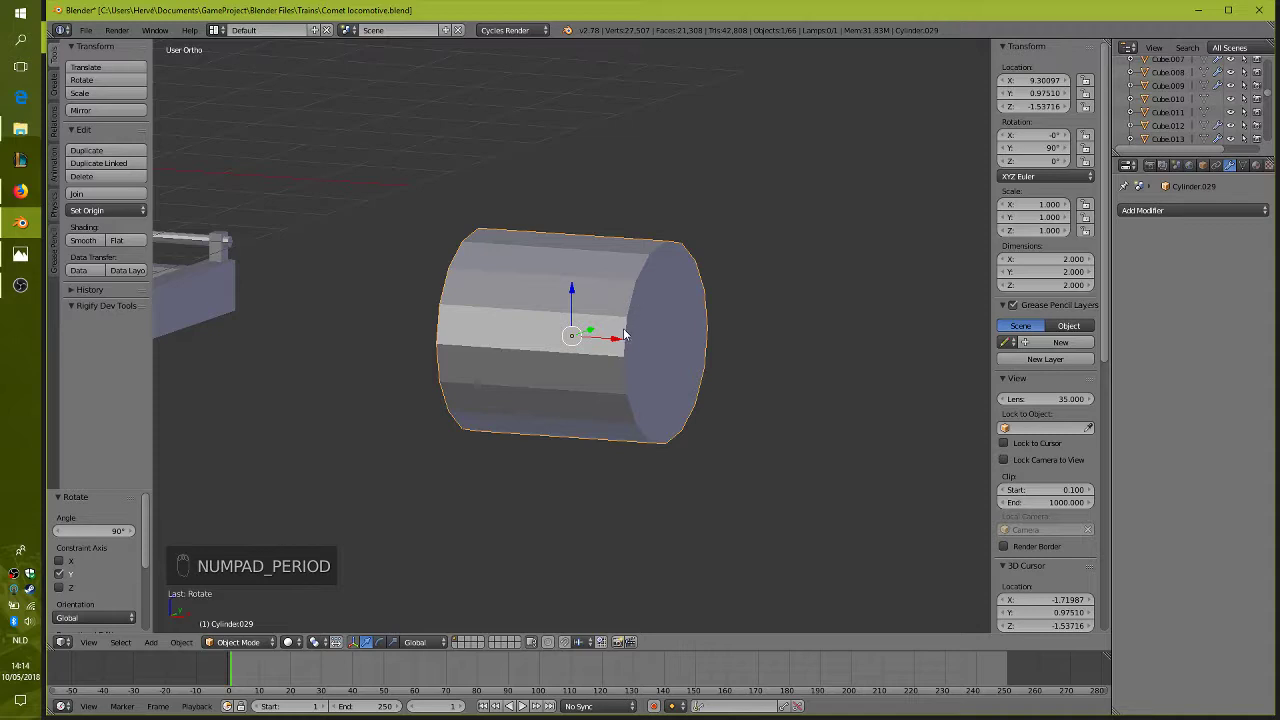
Scale and extrude the cylinder into a long flanged pipe with ring cuts along its length
key(Tab)
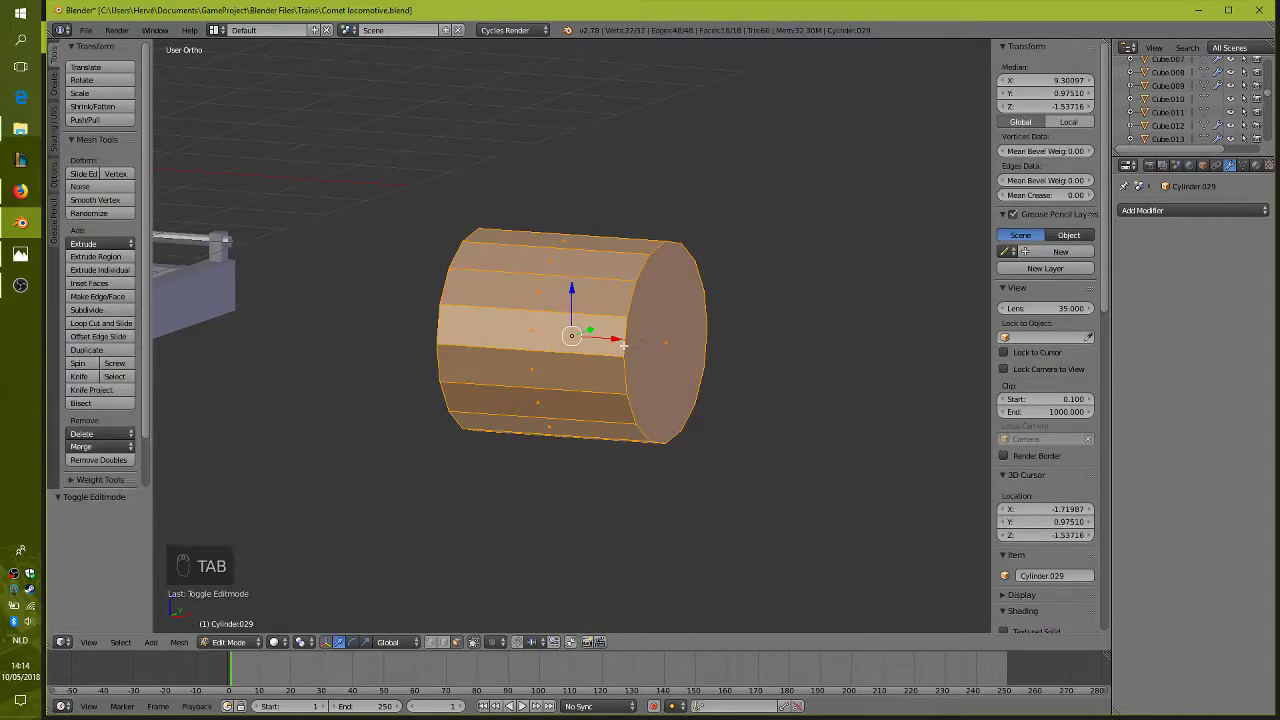
key(s)
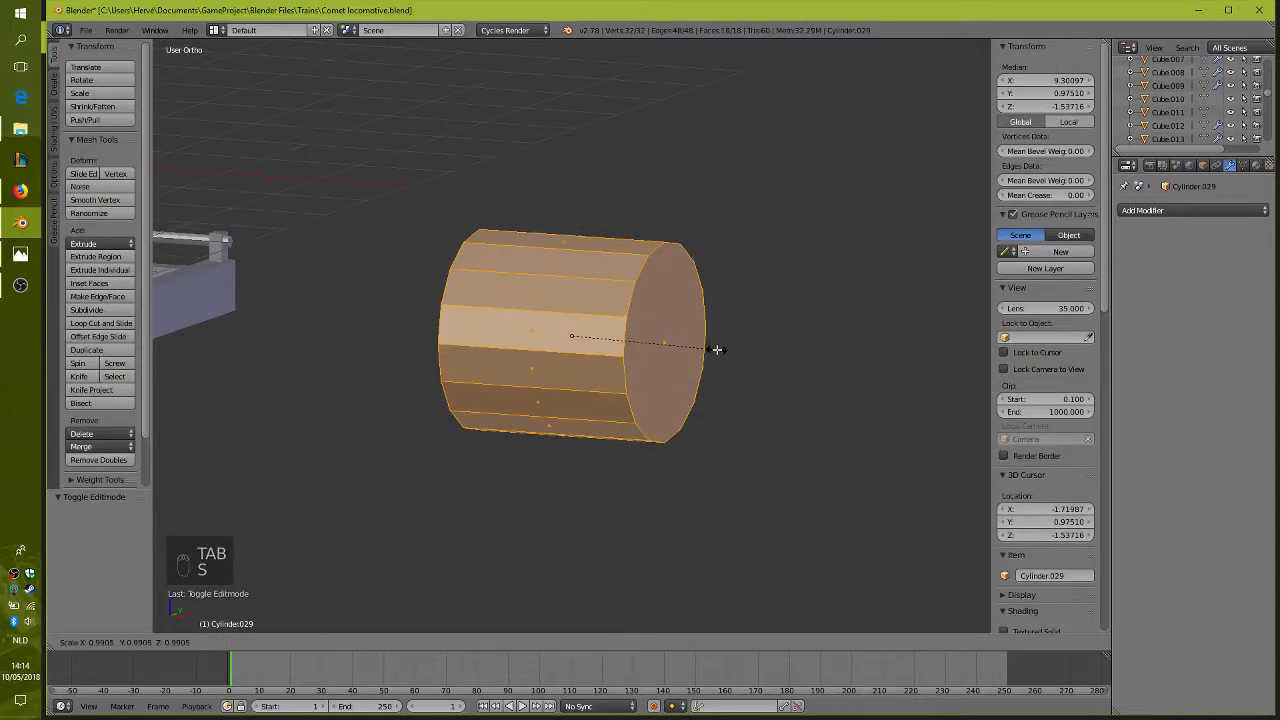
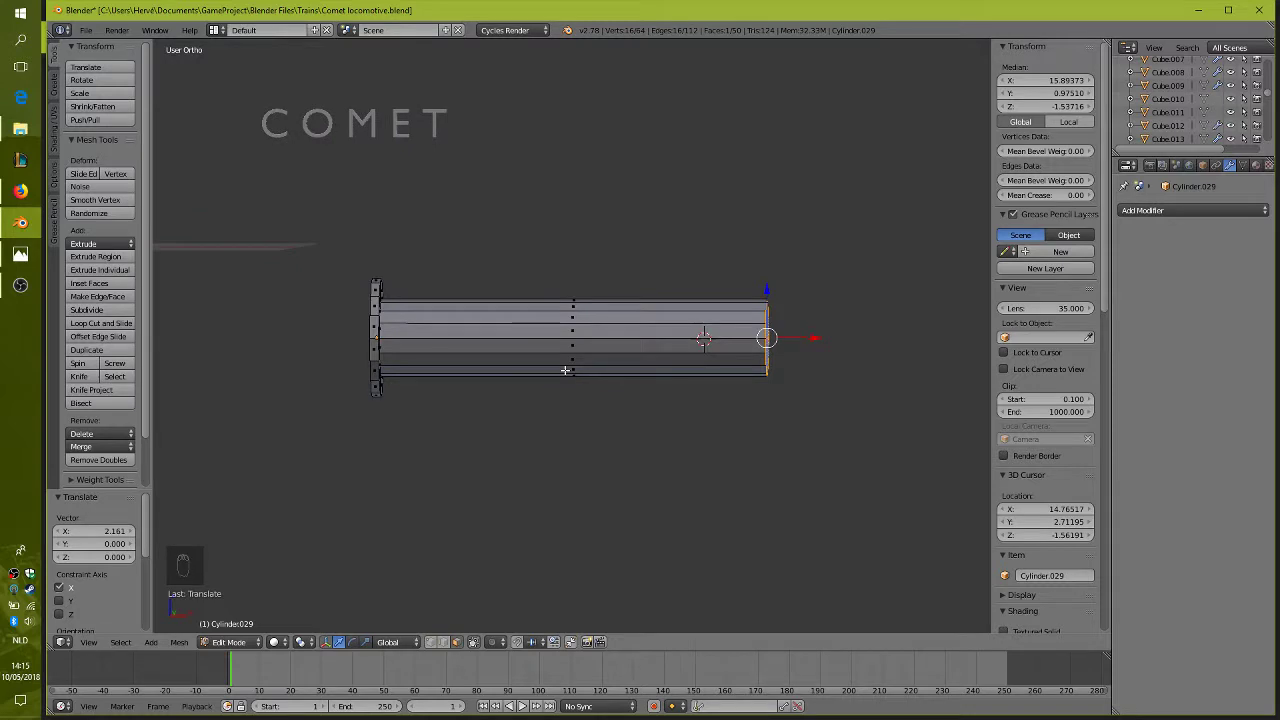
key(ctrl+r)
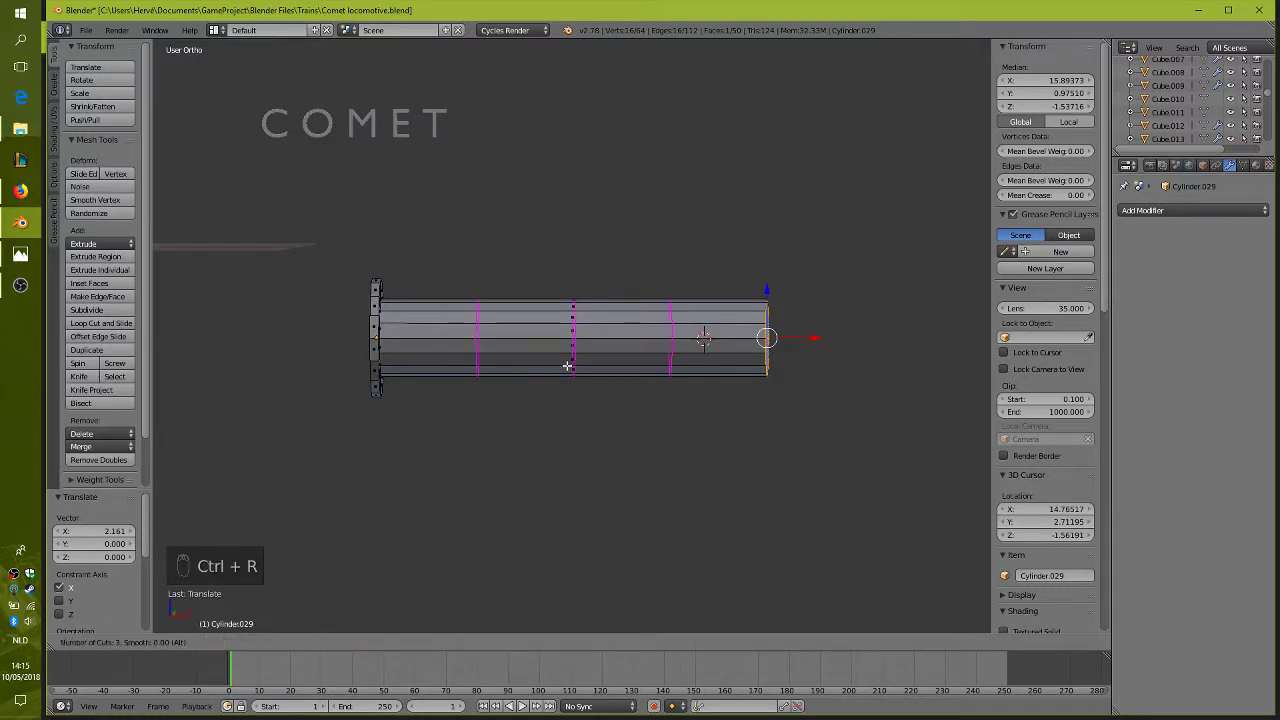
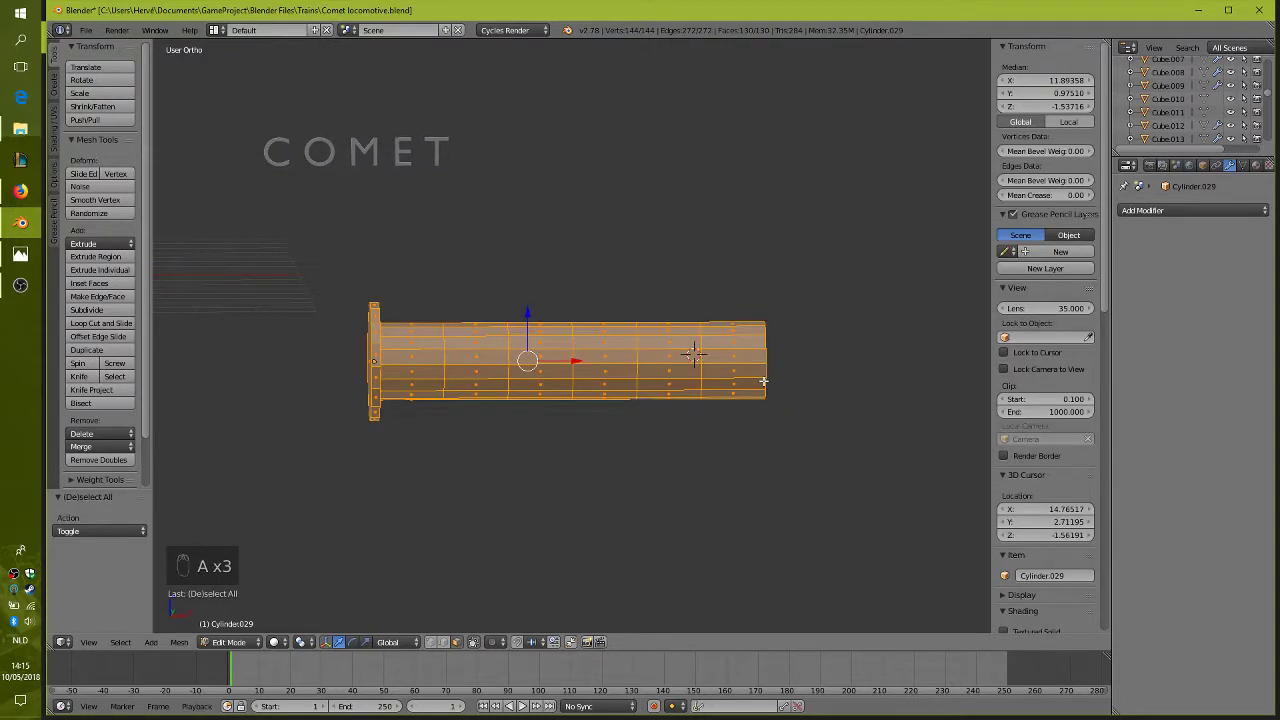
Remove doubles, then tilt successive end sections to bend the pipe's far end downward
key(w)
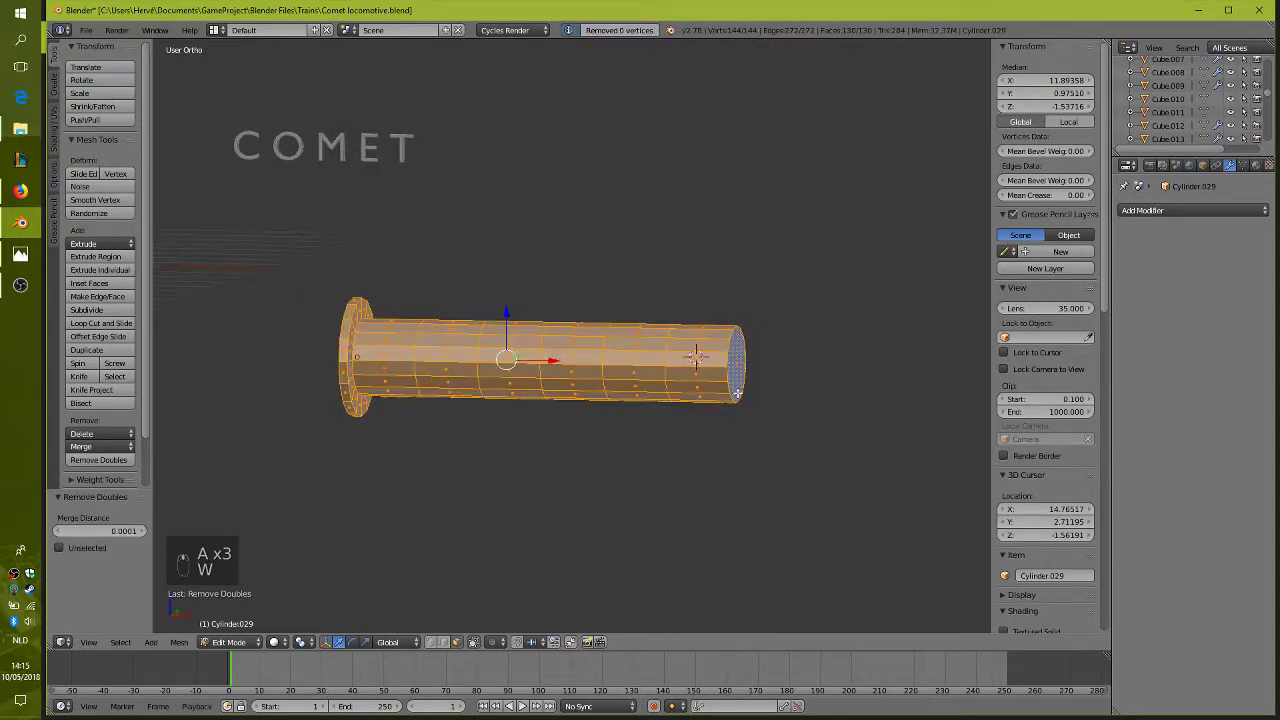
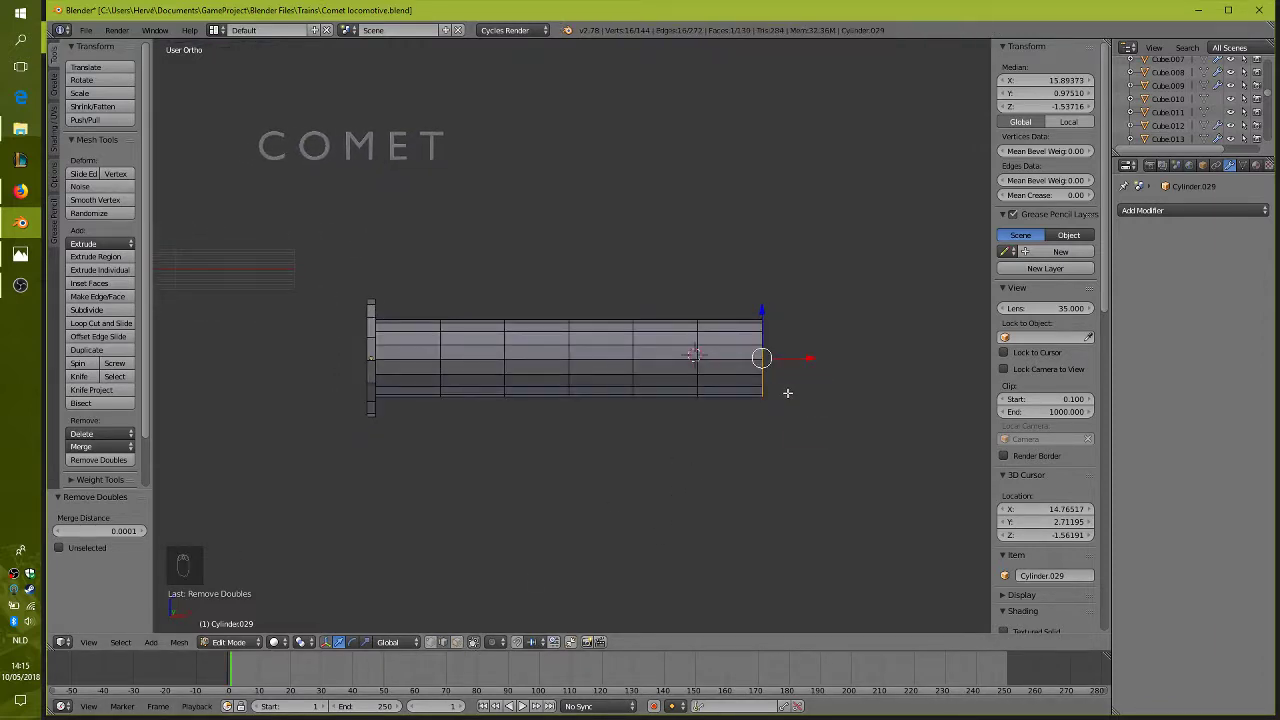
key(r)
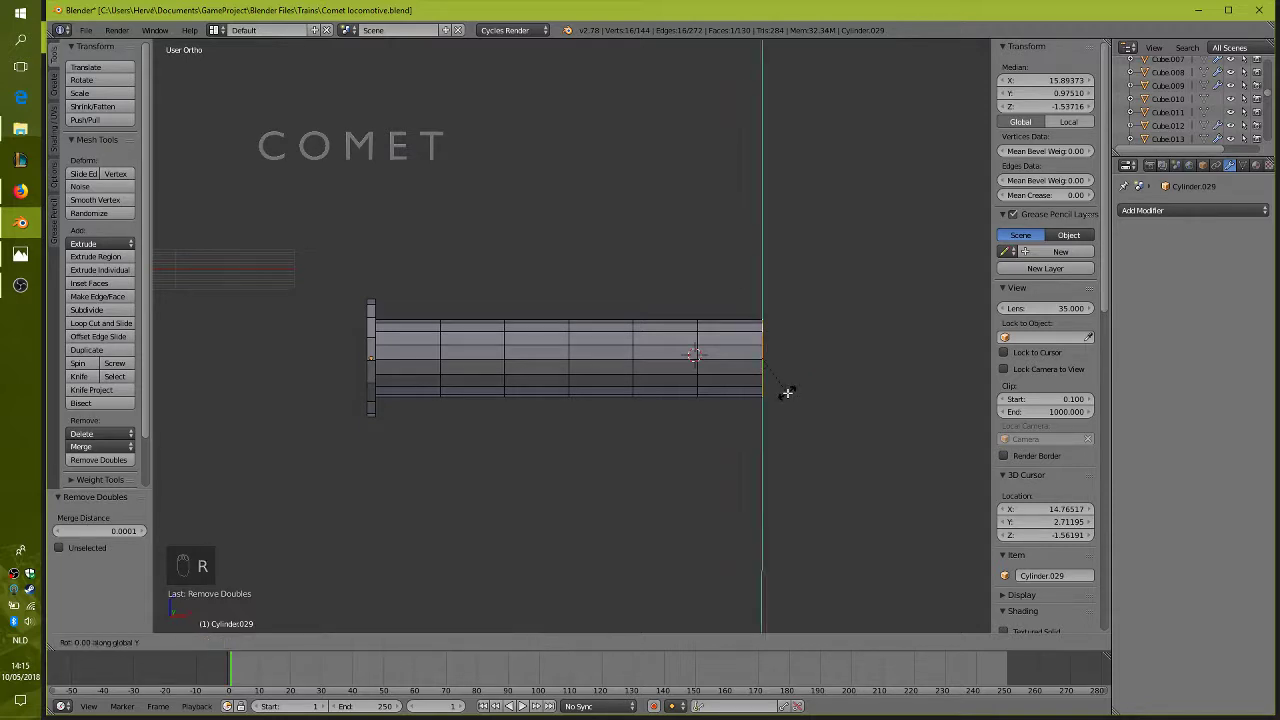
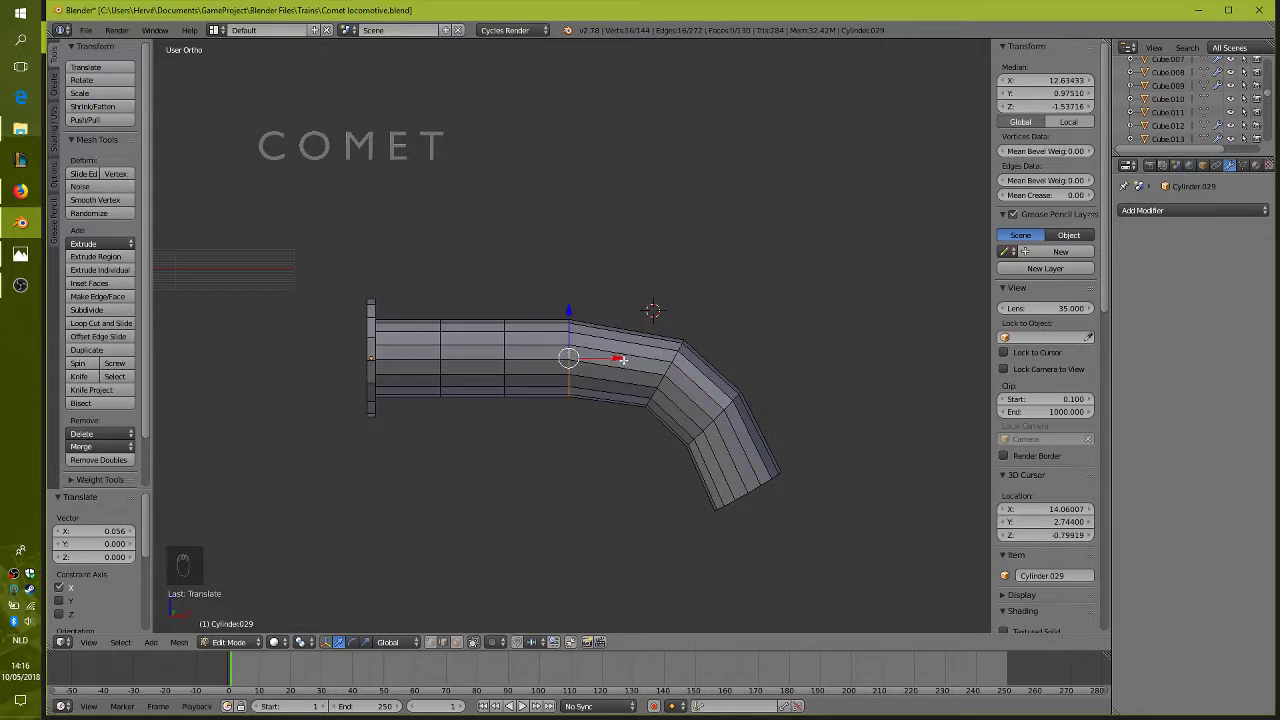
key(r)
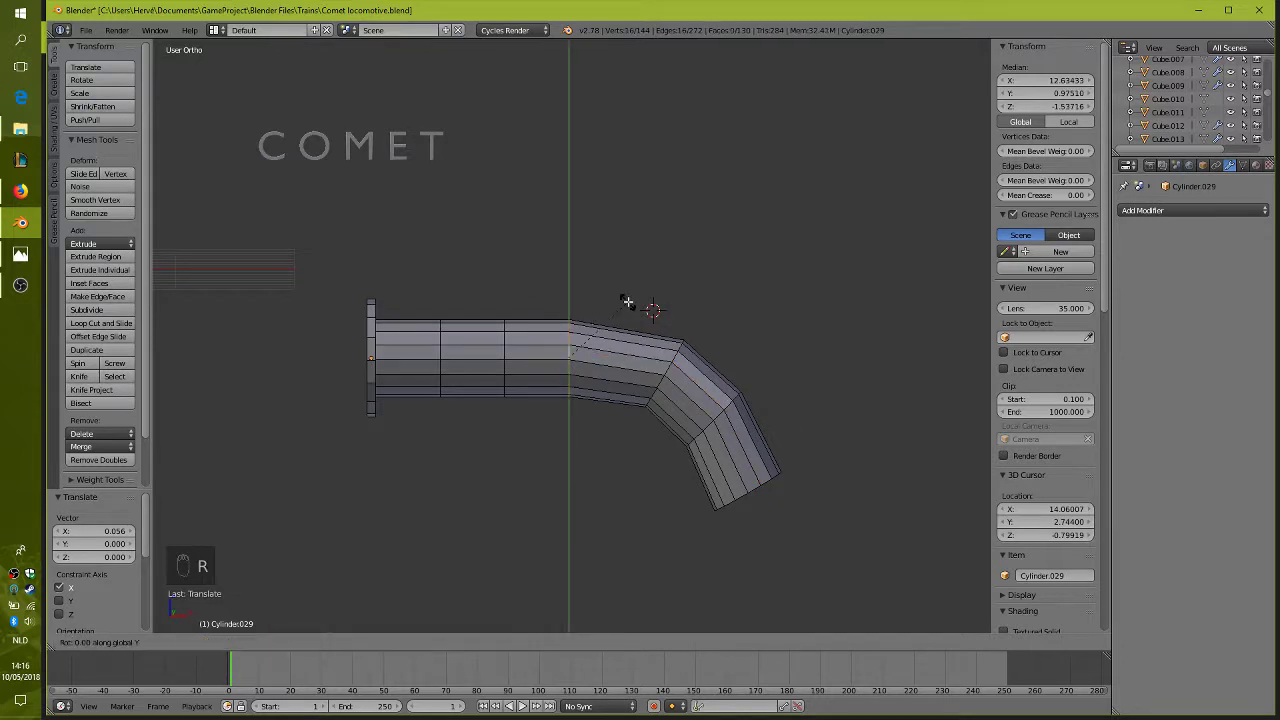
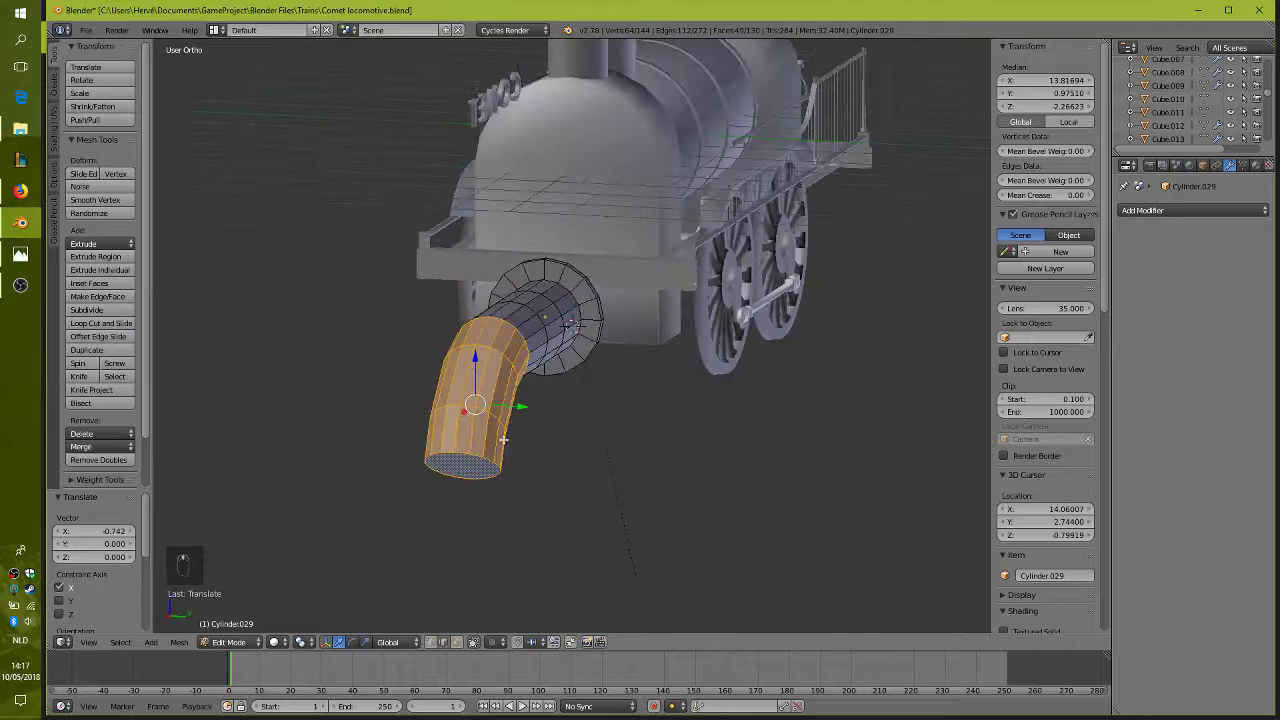
From front view, slide the bent end section back toward the flange to smooth the bend
key(KP_1)
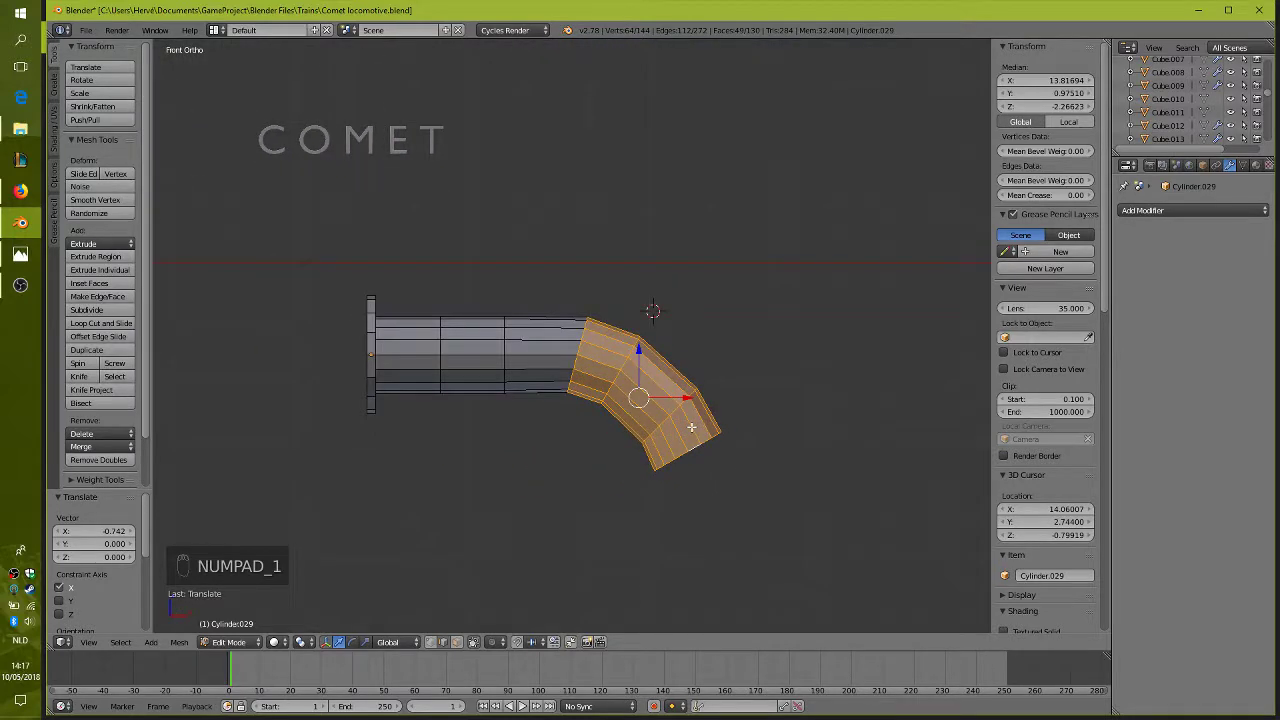
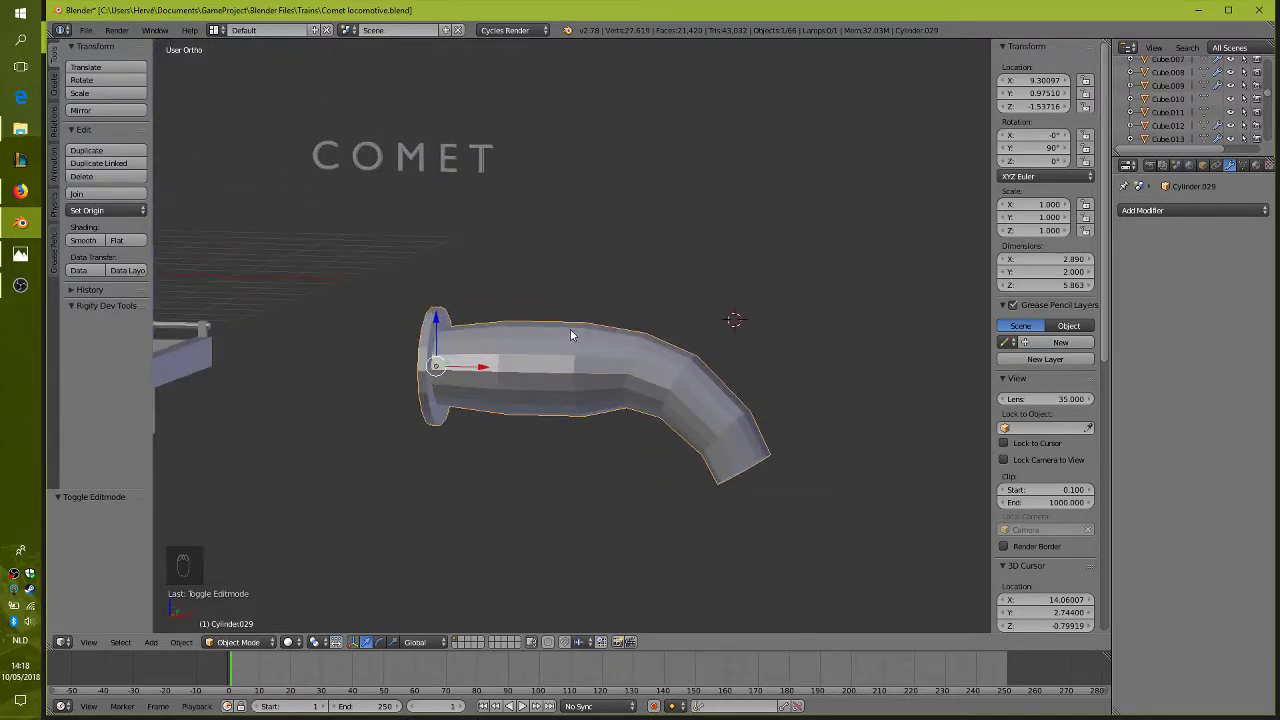
Add a cone next to the bent pipe and flip it upside down
middle_click(510, 321)
drag(514, 317, 550, 386)
drag(550, 386, 532, 346)
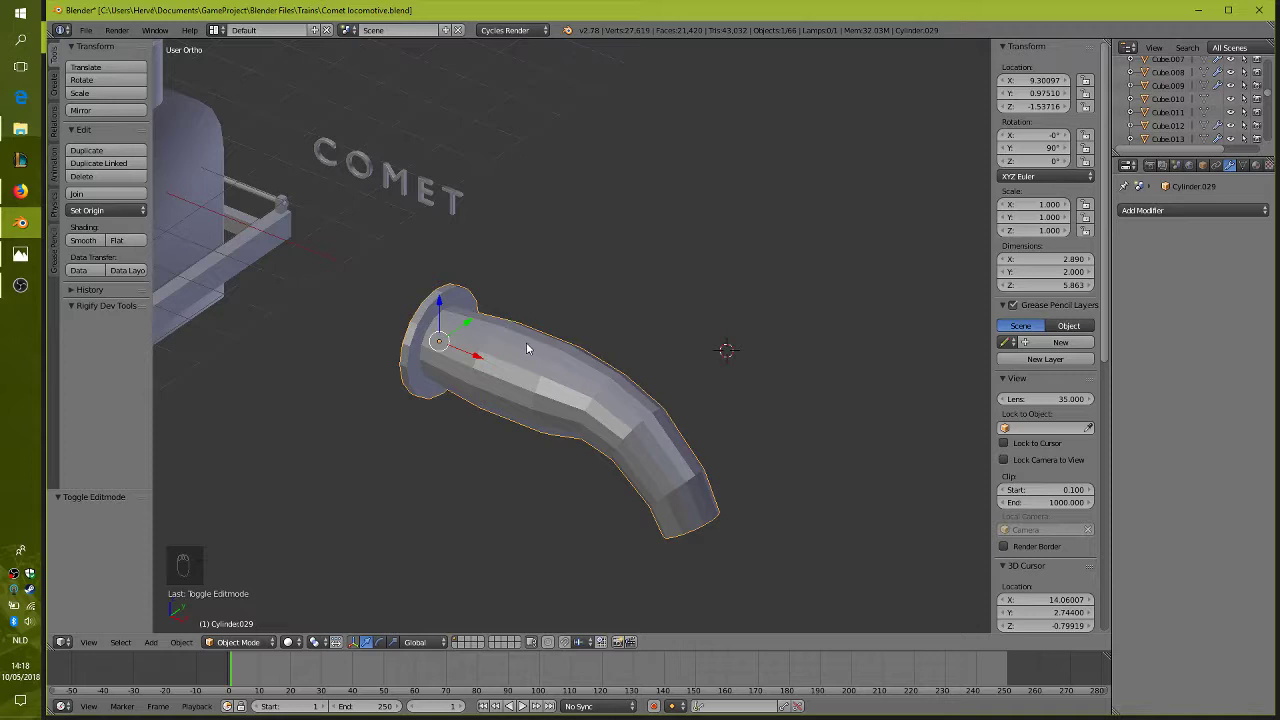
key(shift+a)
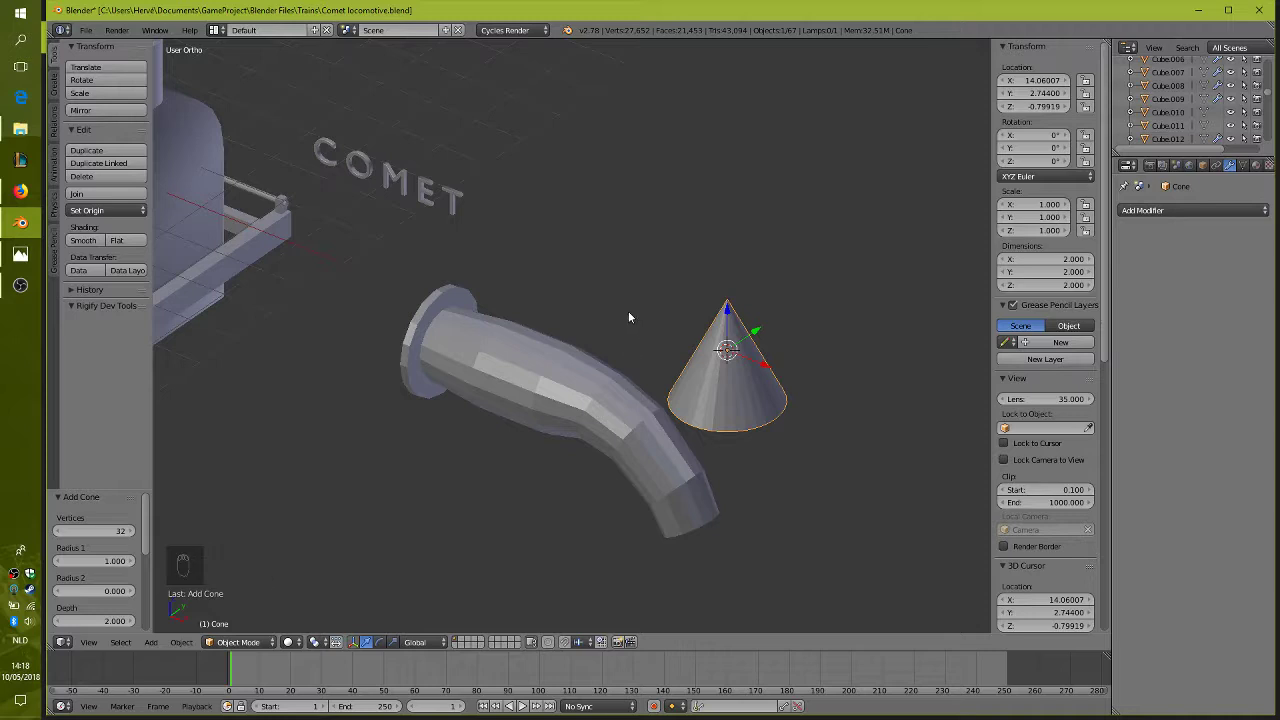
key(r)
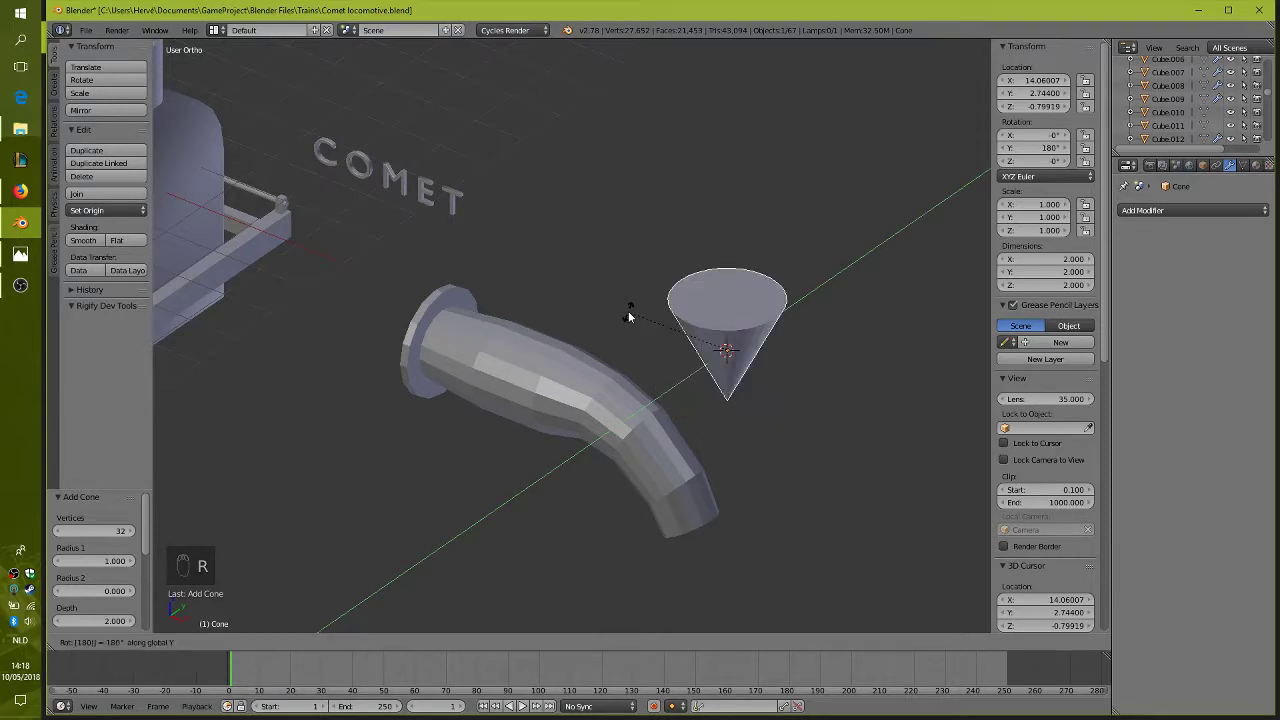
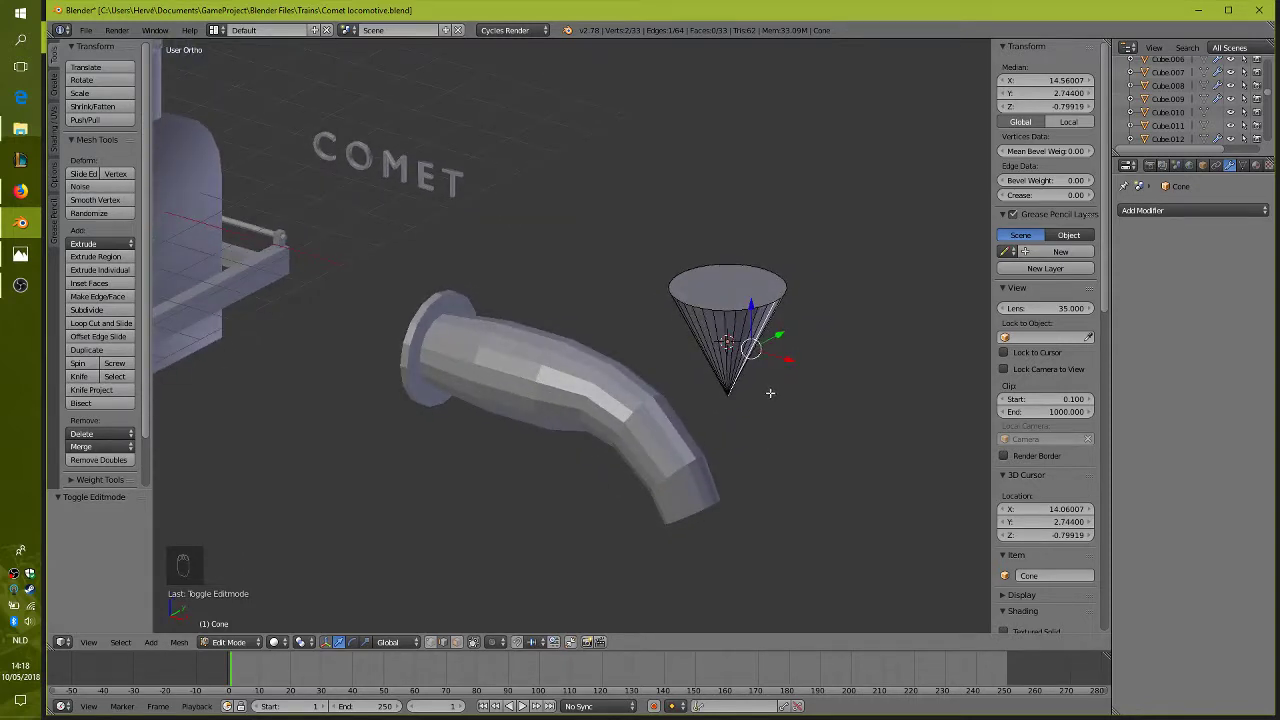
Delete the cone again and bring up the mesh add menu for another primitive
key(Tab)
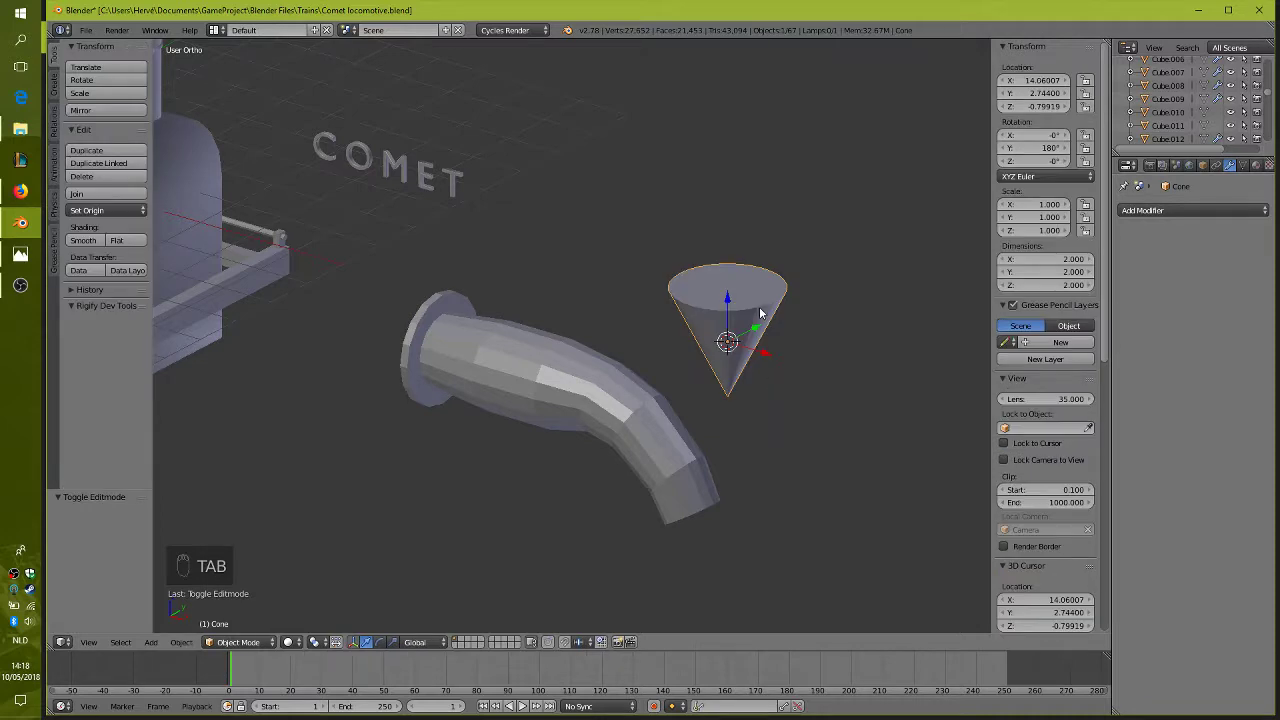
key(Delete)
key(shift+a)
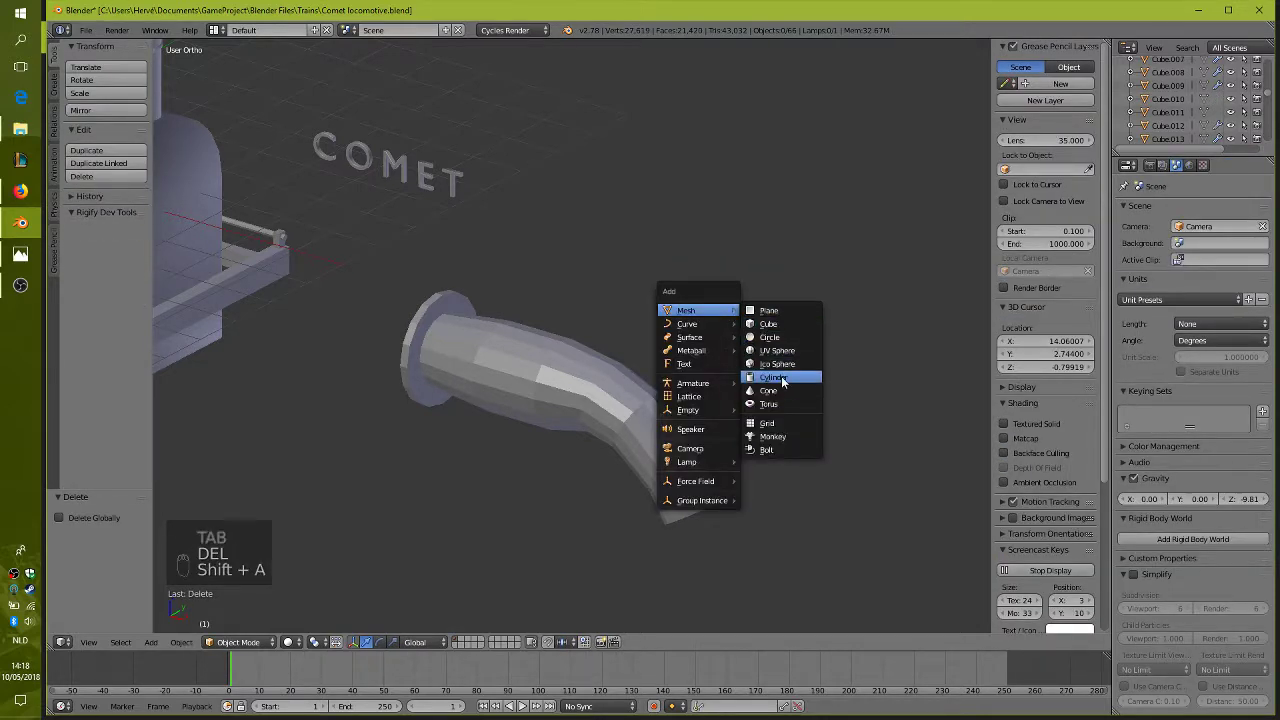
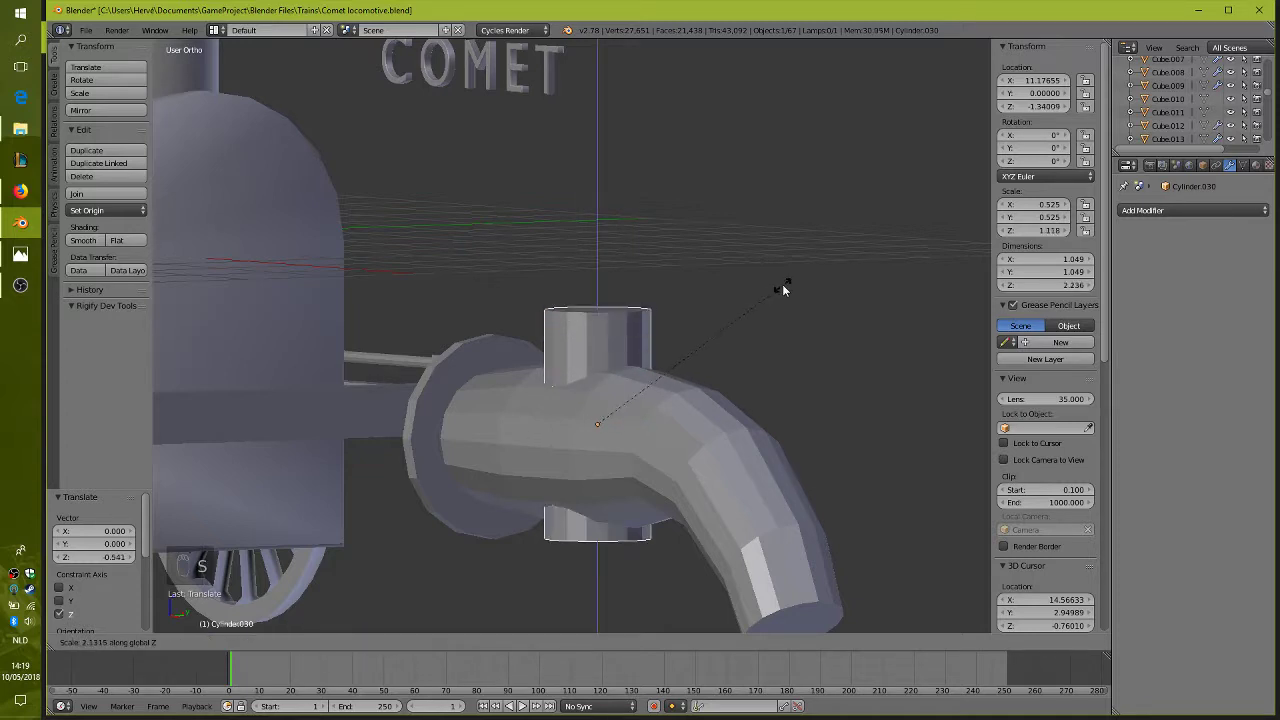
Lower the upright cylinder deeper through the pipe near its flange and check it from the front
drag(768, 293, 636, 386)
click(641, 364)
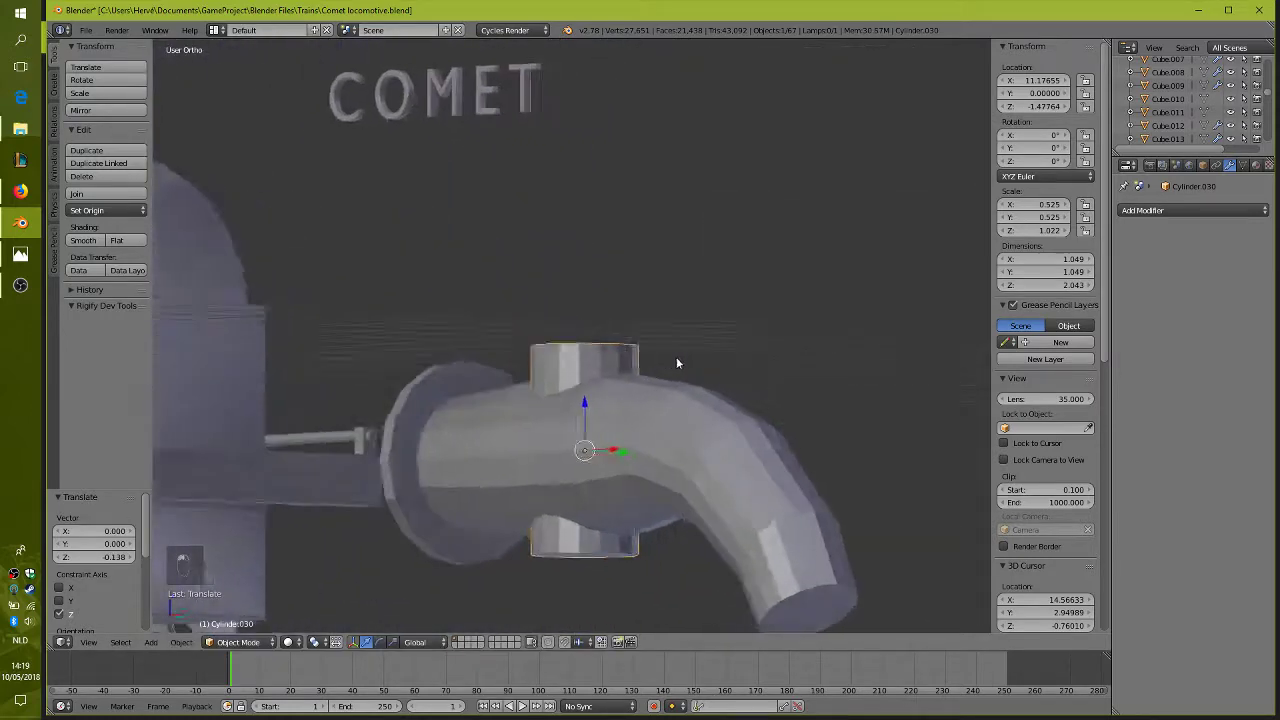
middle_click(670, 364)
drag(657, 367, 659, 336)
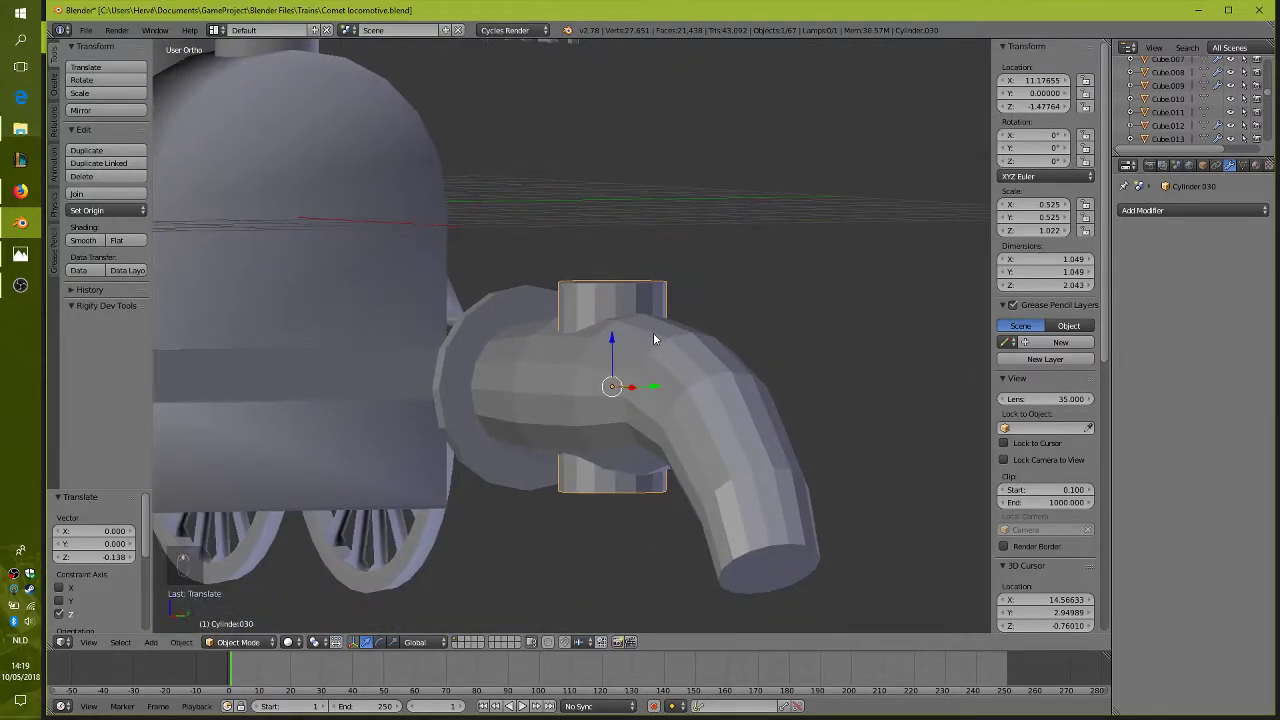
middle_click(654, 321)
middle_click(640, 348)
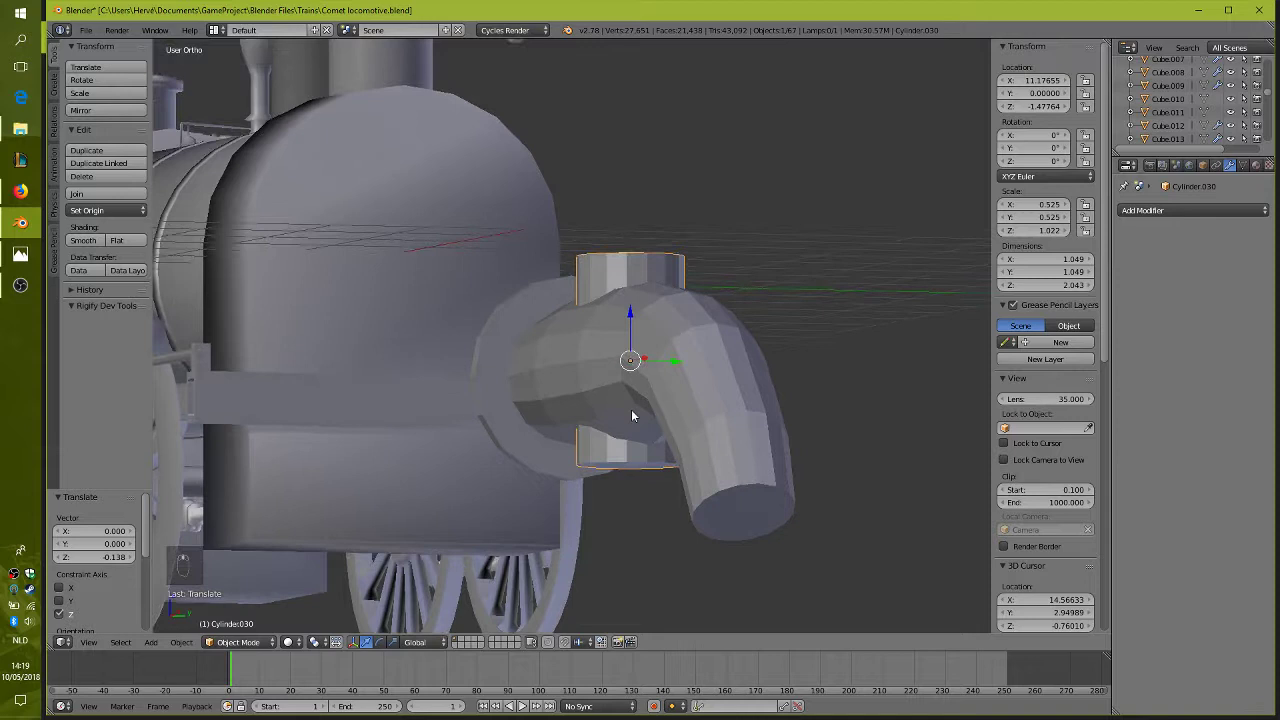
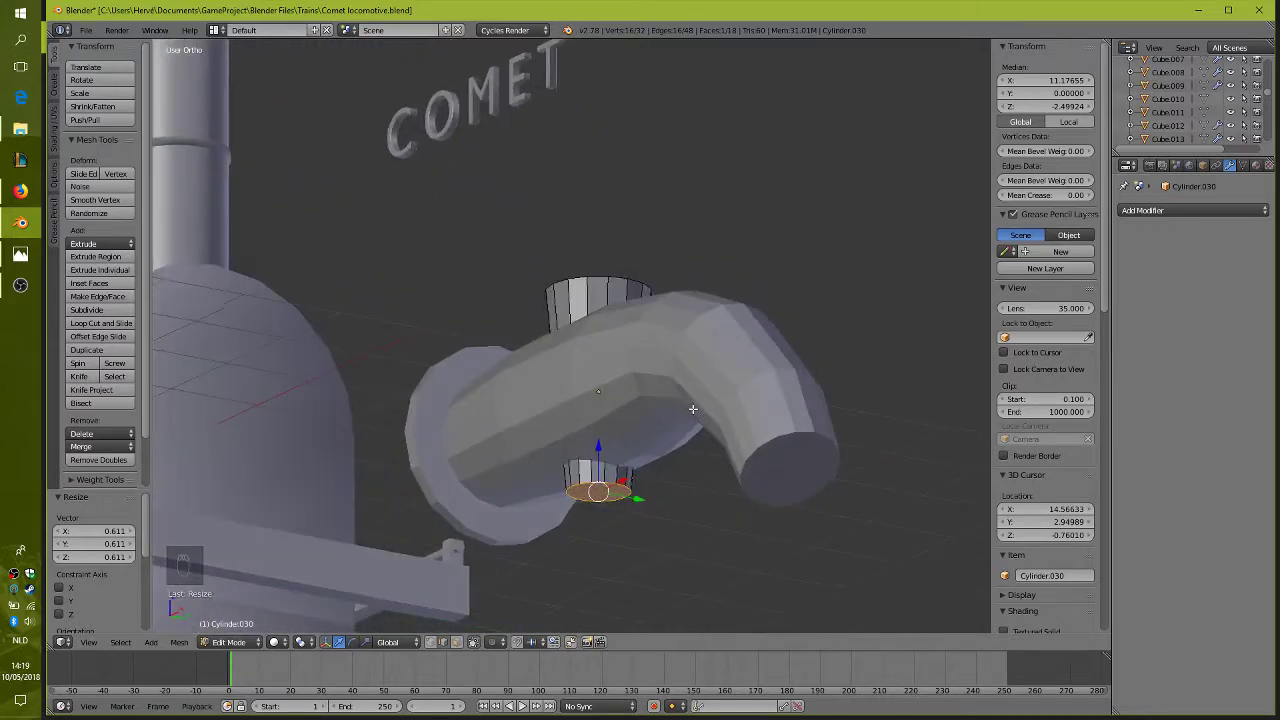
Taper the cylinder's bottom ring and shorten the whole cylinder along Z to barely protrude from the pipe
key(s)
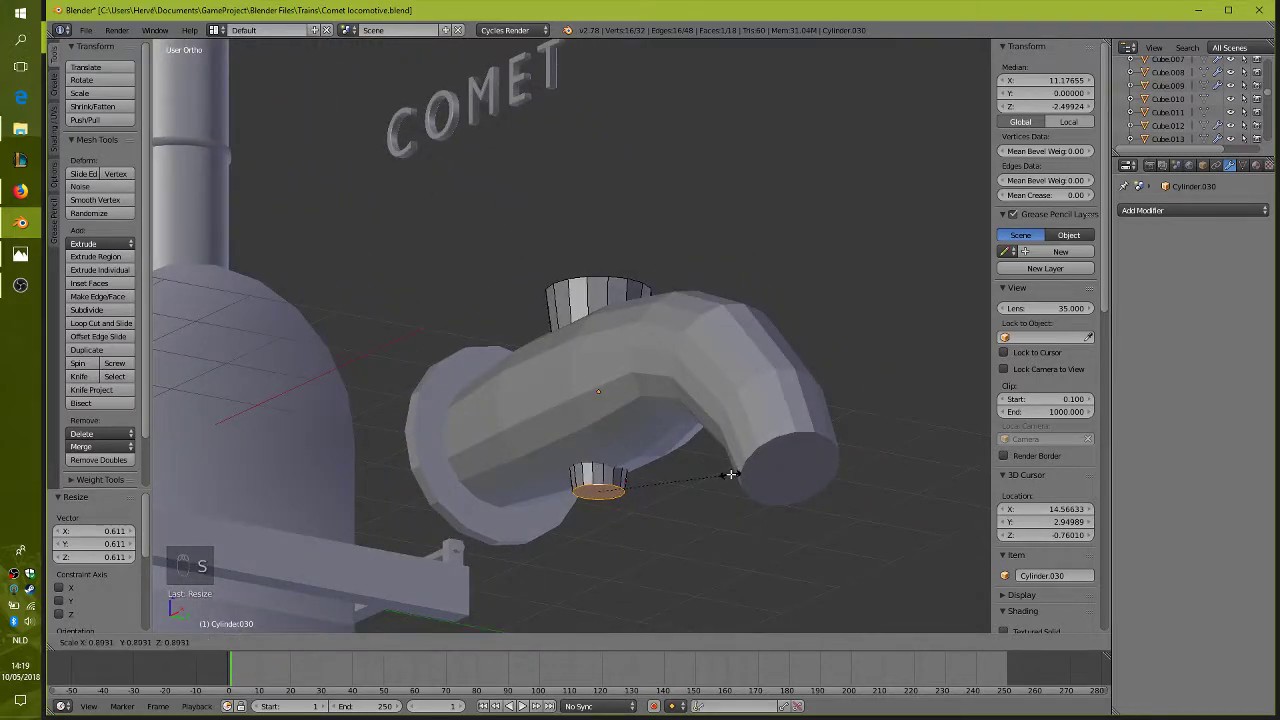
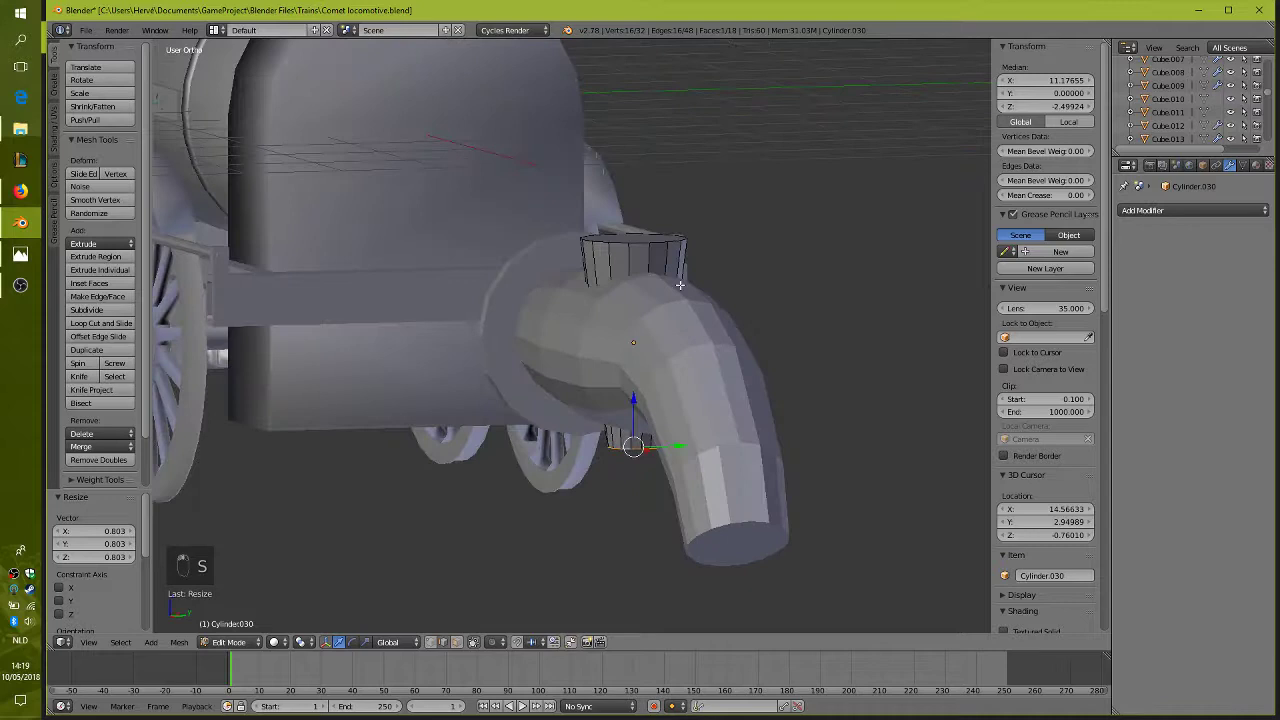
key(Tab)
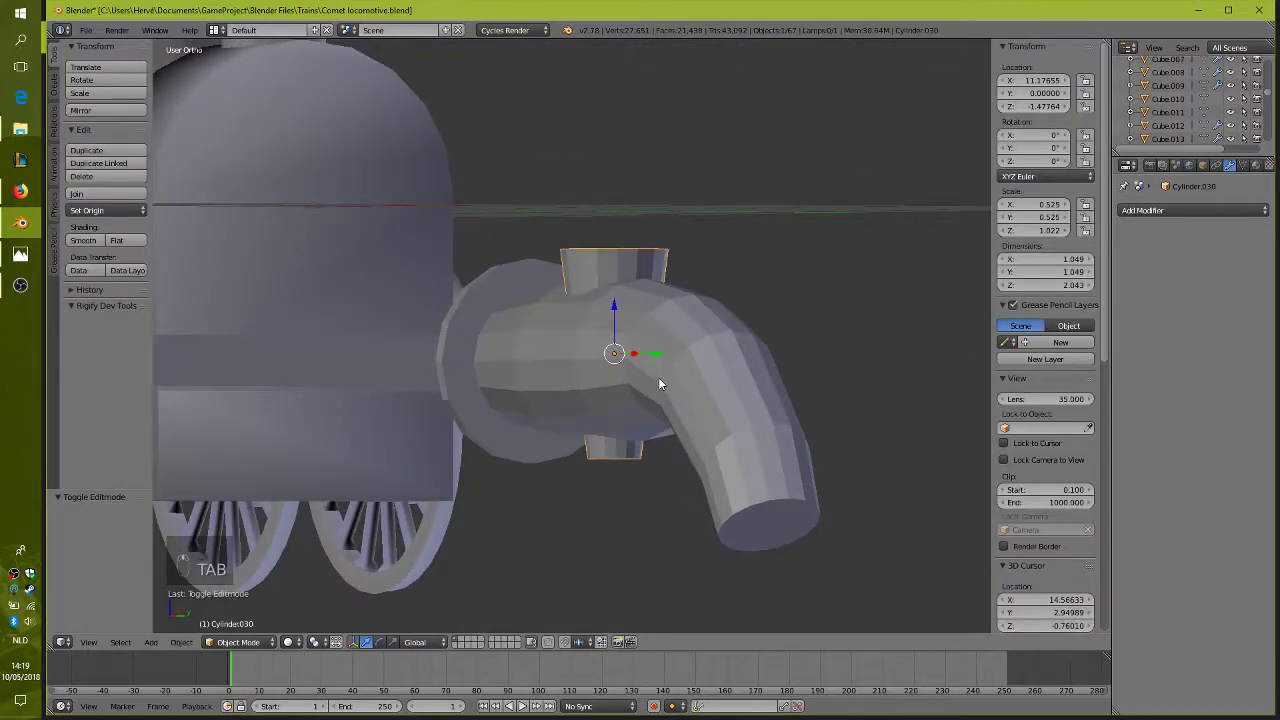
key(s)
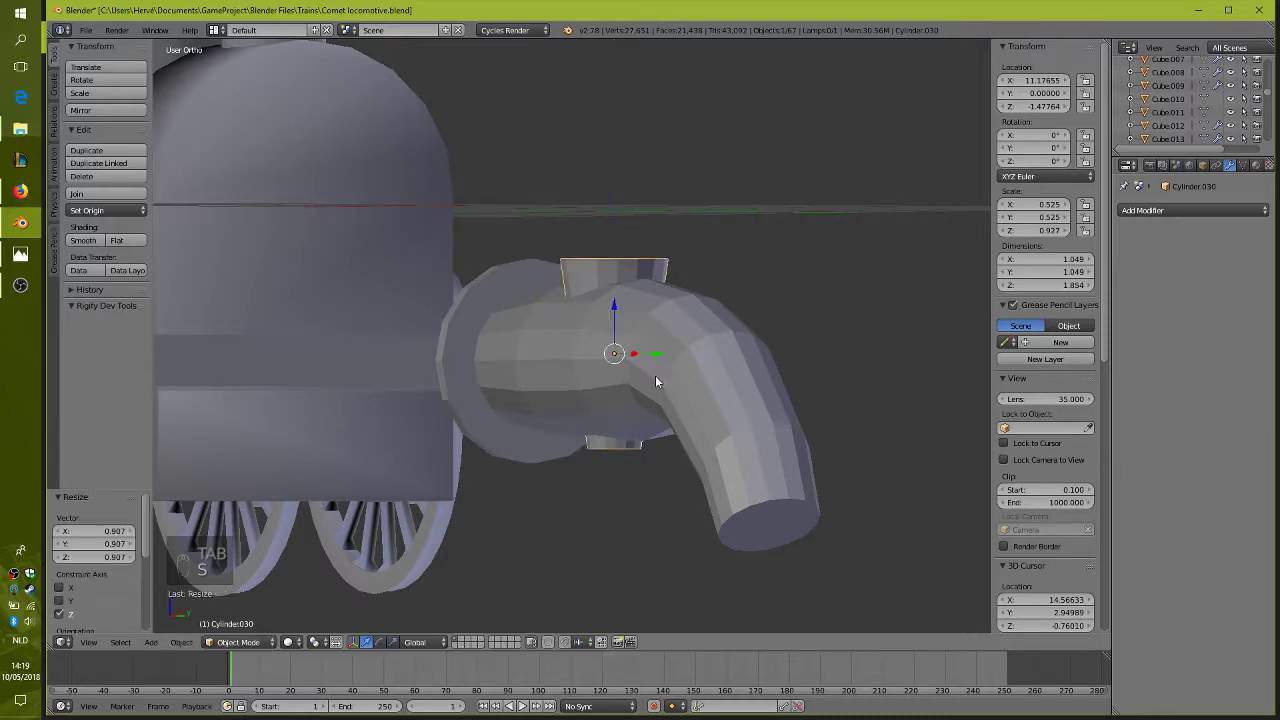
right_click(658, 380)
drag(668, 384, 576, 308)
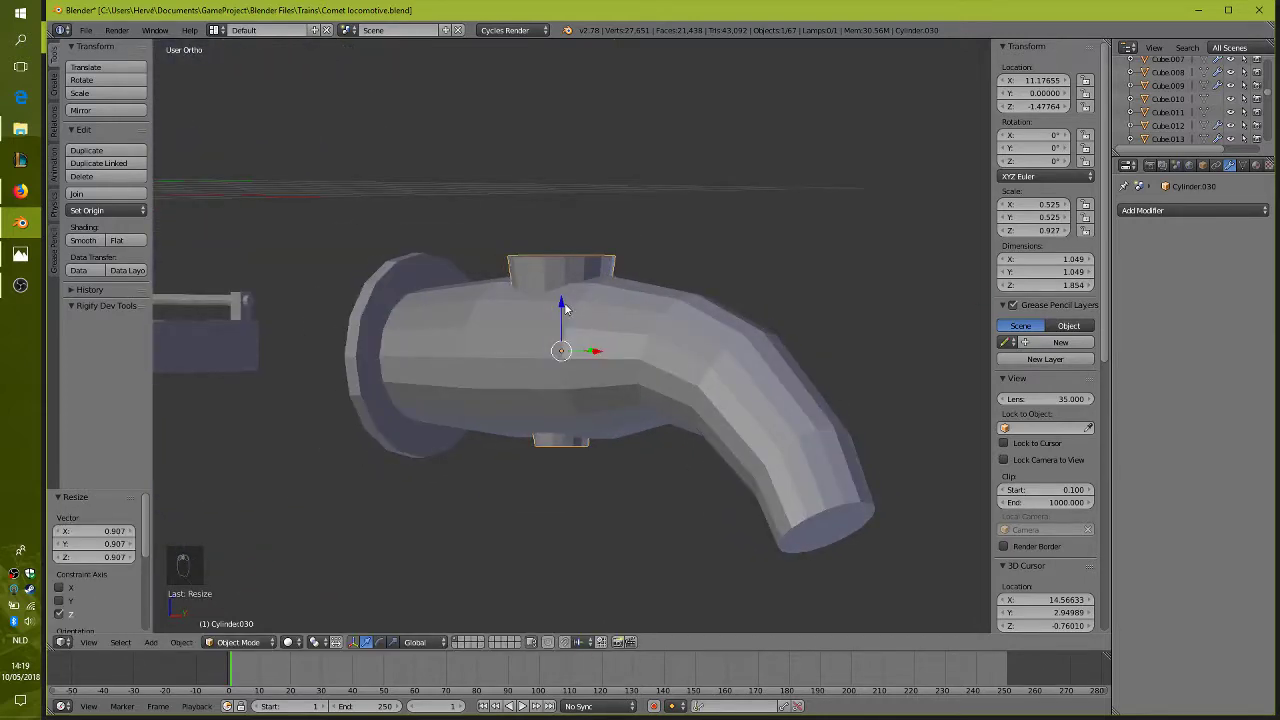
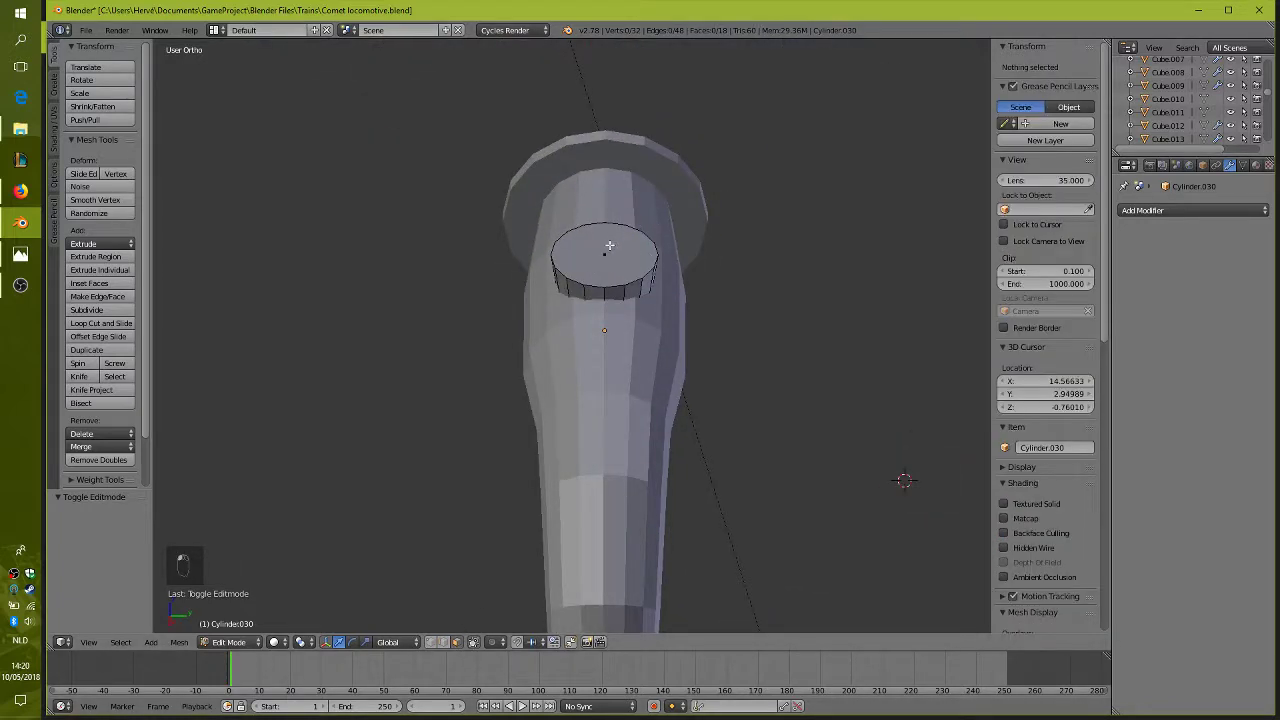
Extrude and shrink successive top rings to close the cylinder into a dome fitting
key(e)
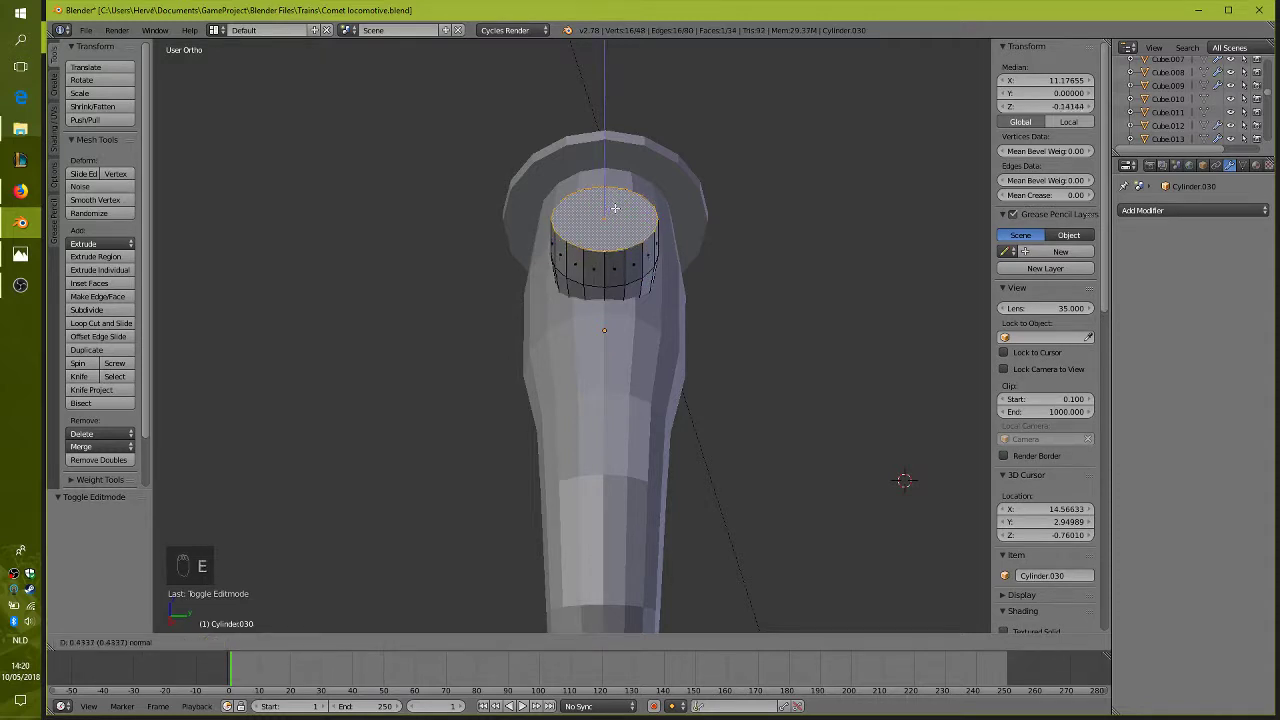
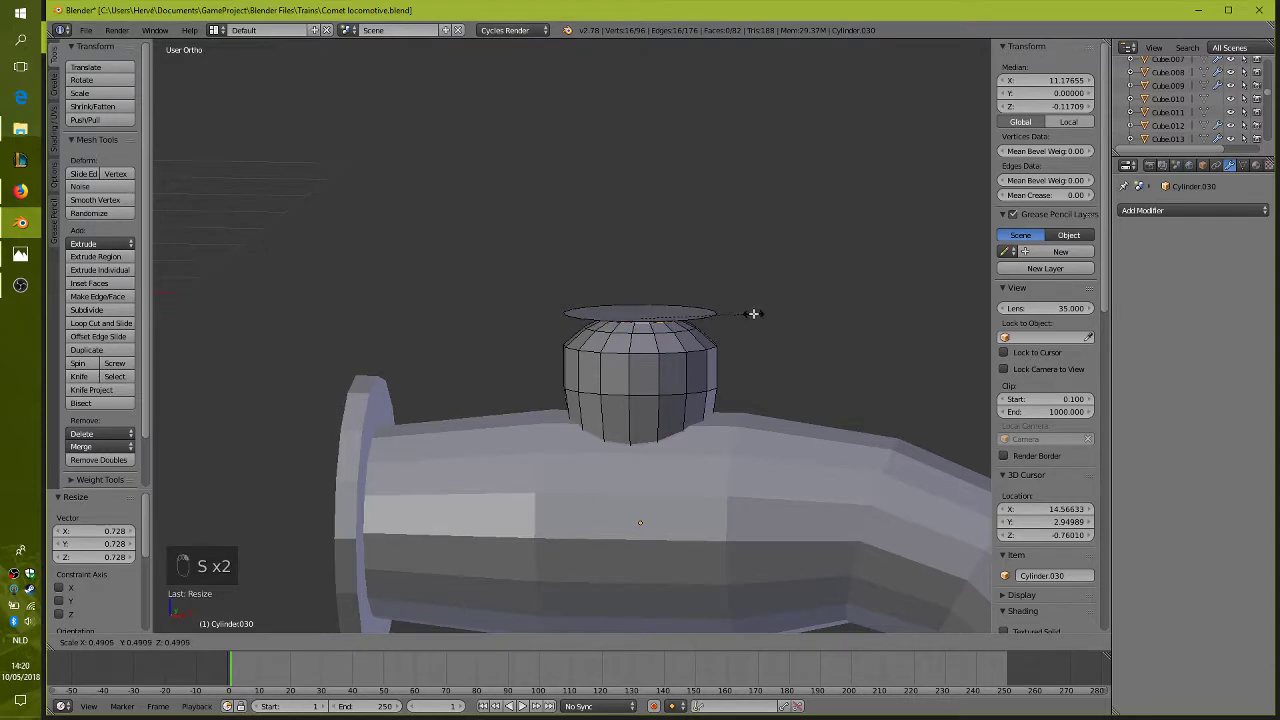
key(s)
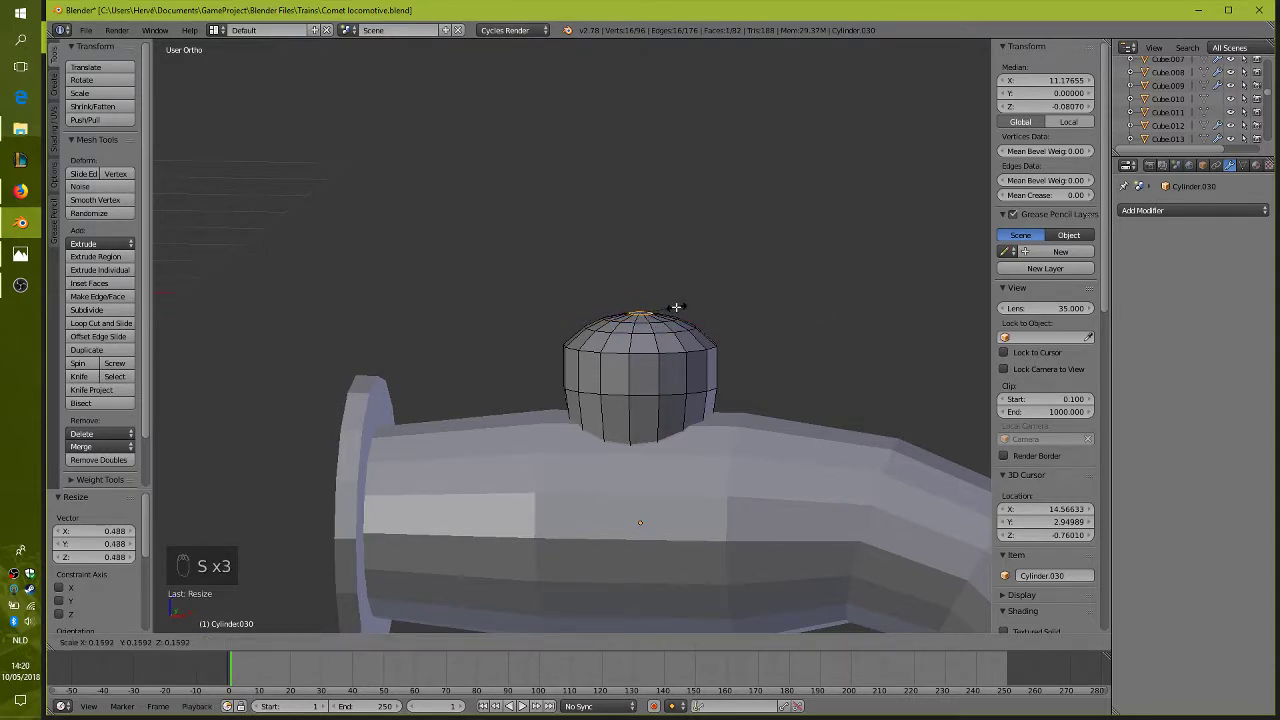
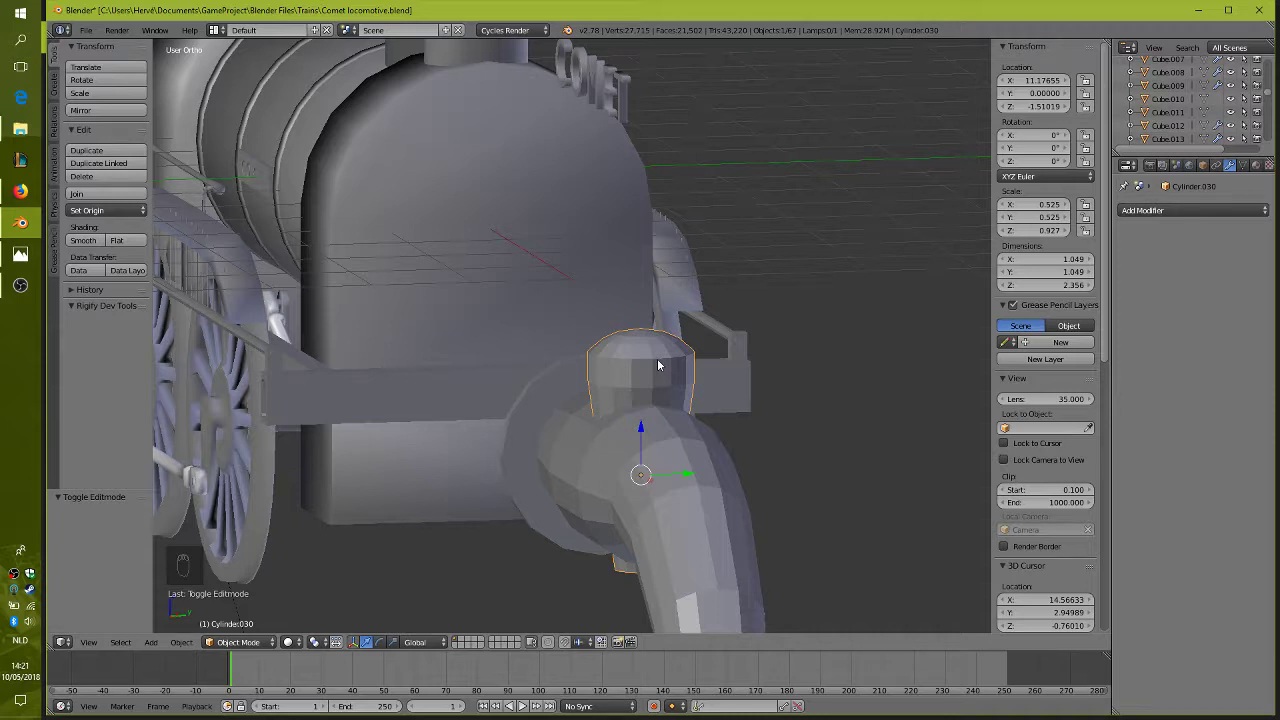
Add a small cylinder, turn it on its side and stretch it into a long thin handle rod
key(shift+a)
drag(764, 400, 863, 324)
key(r)
key(s)
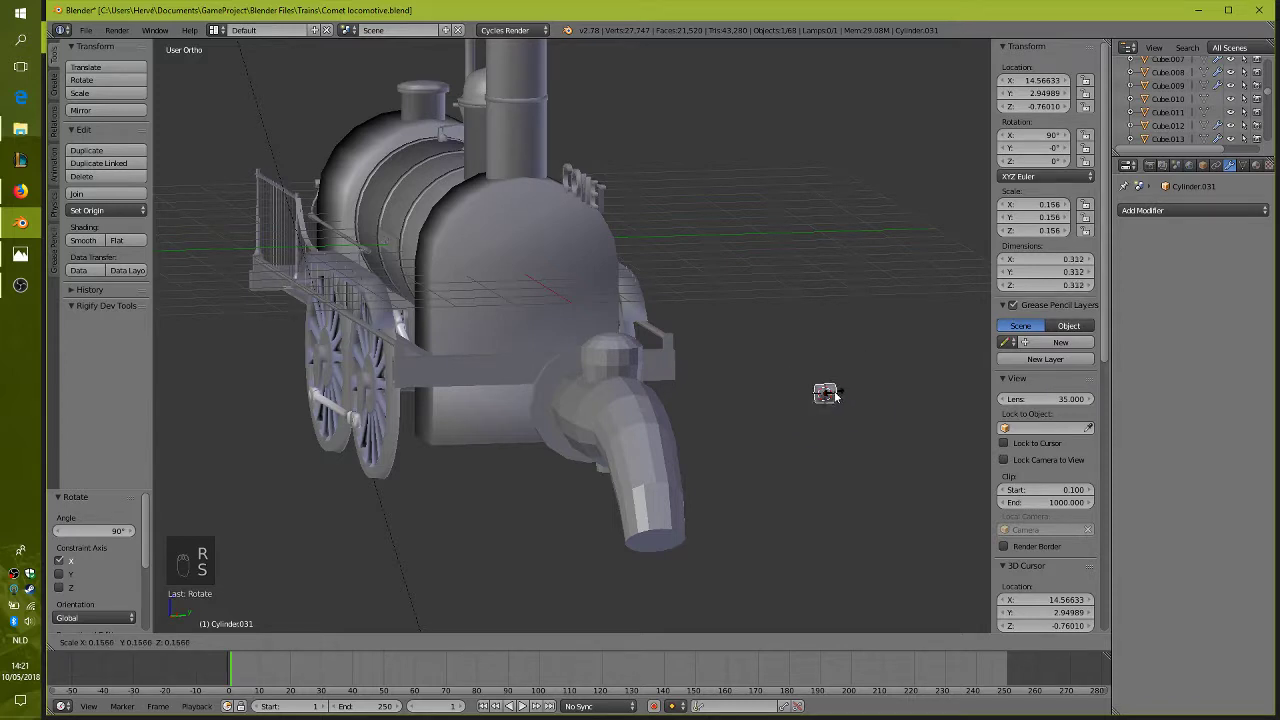
drag(896, 315, 358, 456)
key(s)
middle_click(358, 456)
drag(358, 456, 567, 452)
key(KP_1)
Position the rod sideways through the dome fitting at its height and enter Edit Mode on it
key(KP_3)
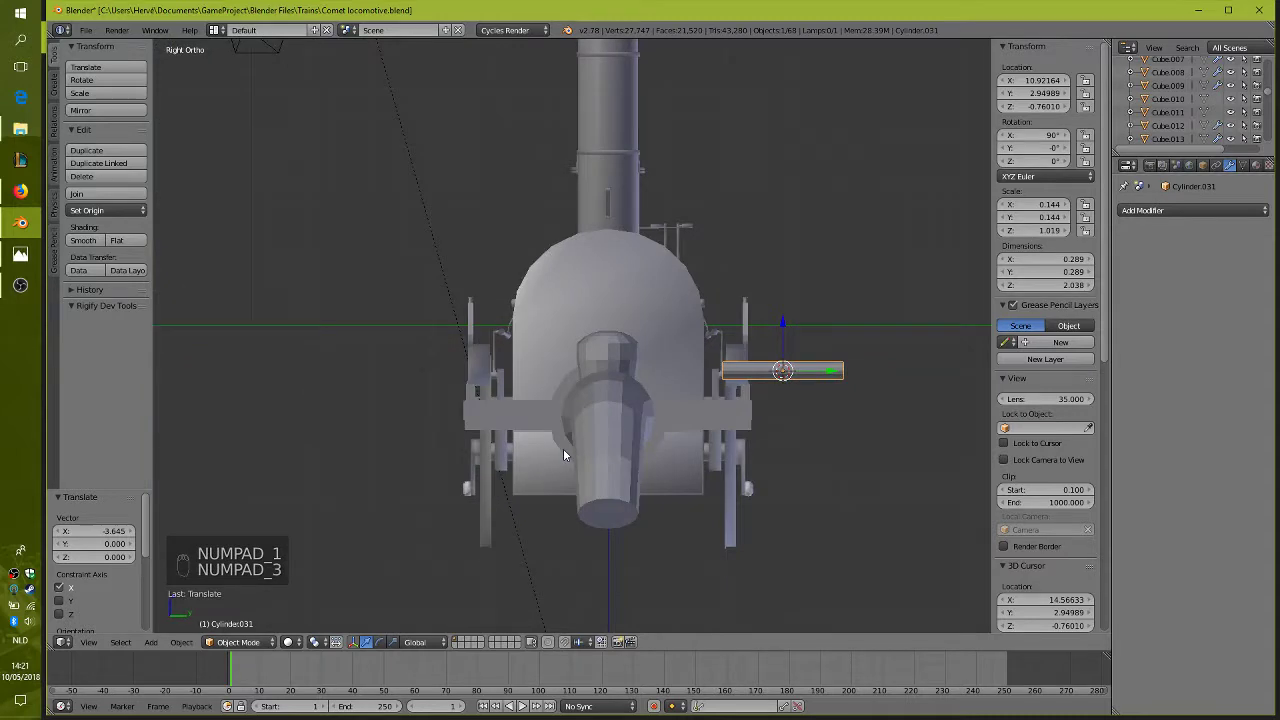
drag(836, 370, 640, 378)
key(KP_1)
drag(629, 378, 599, 305)
key(KP_3)
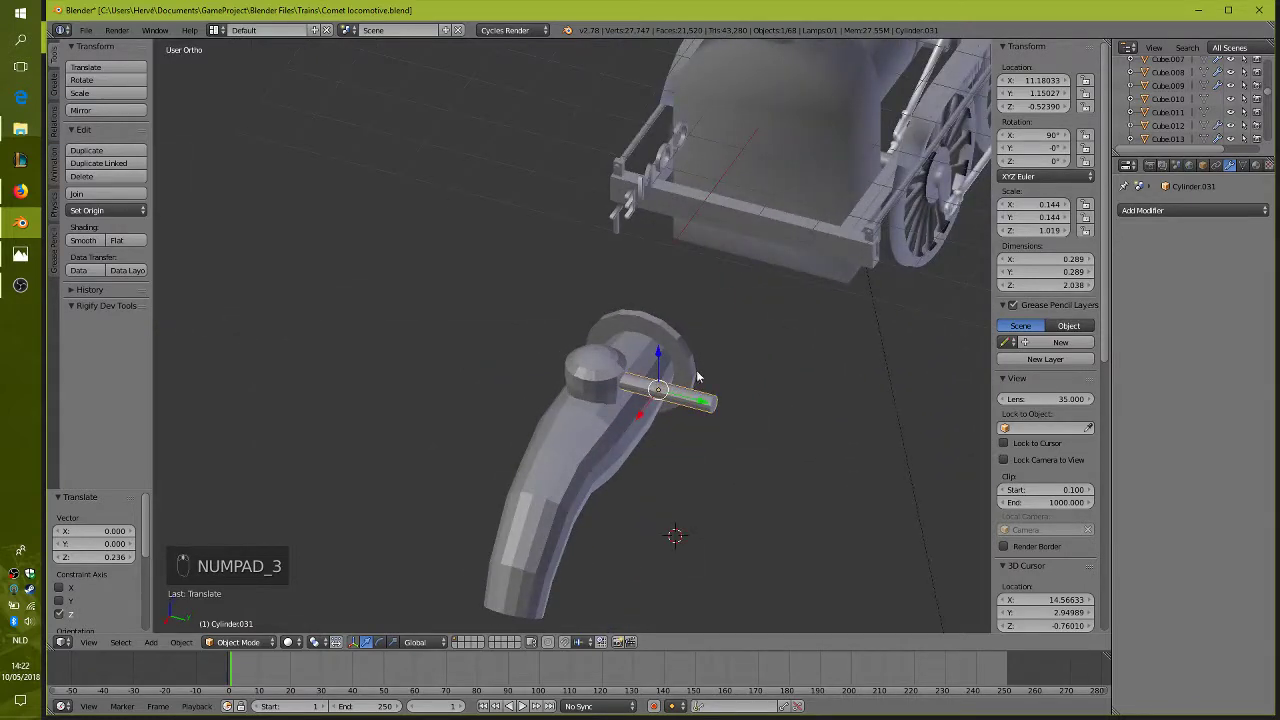
drag(686, 320, 665, 318)
drag(665, 318, 670, 313)
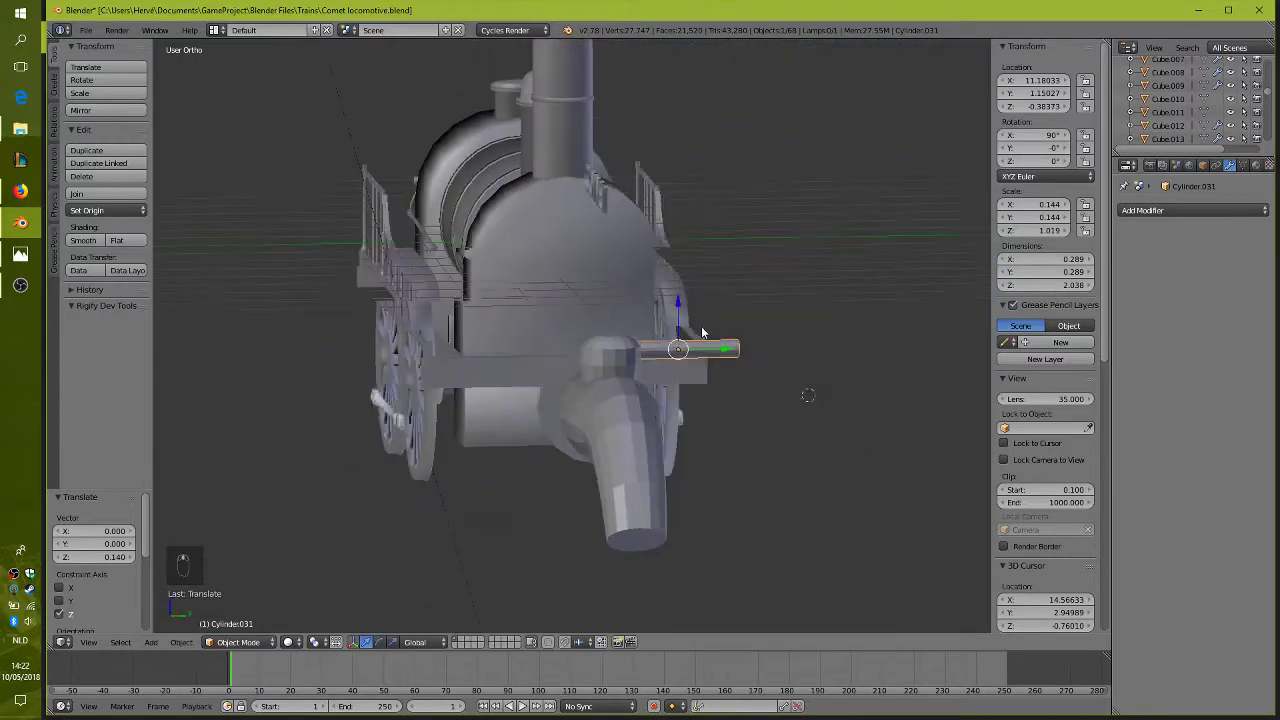
drag(622, 418, 697, 355)
drag(697, 355, 633, 430)
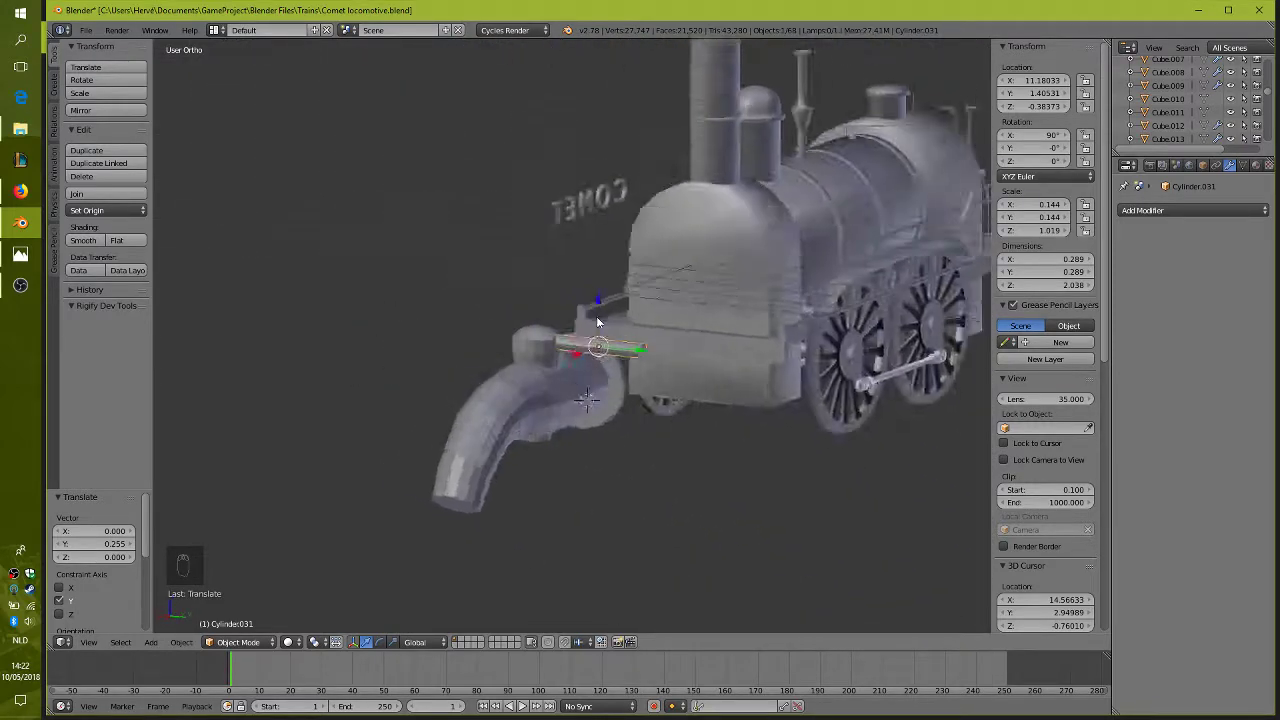
middle_click(550, 376)
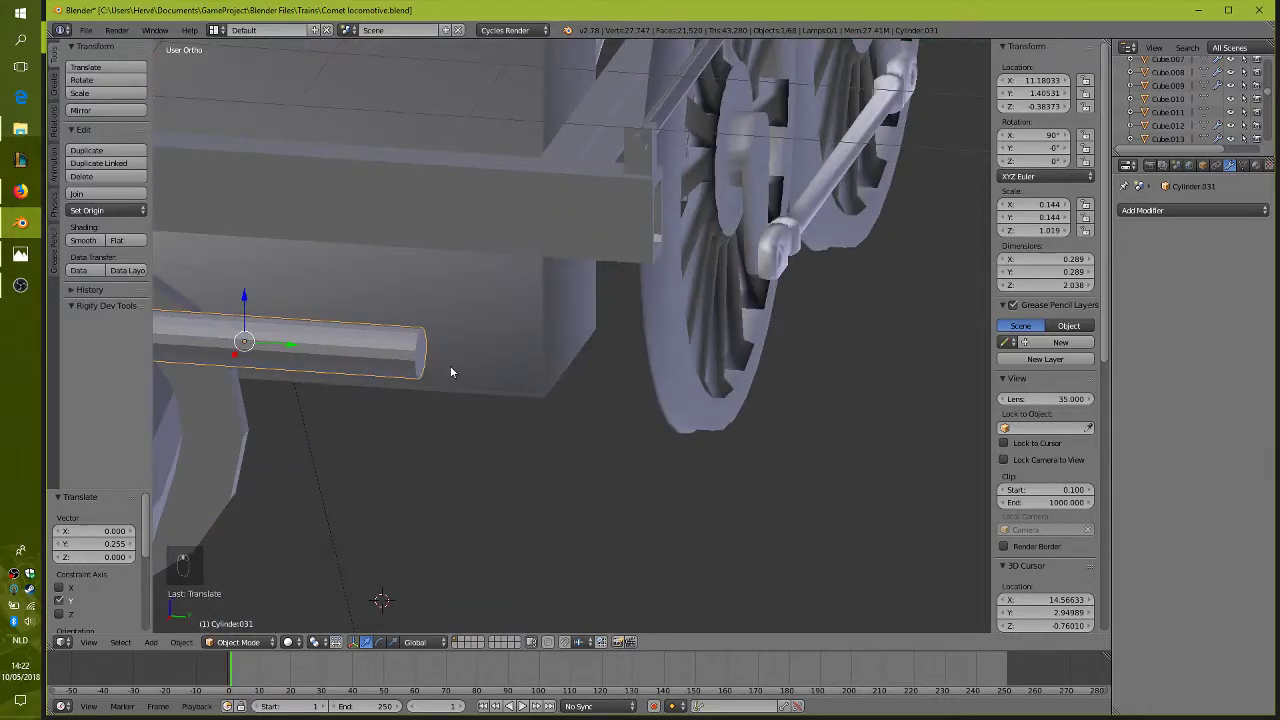
key(Tab)
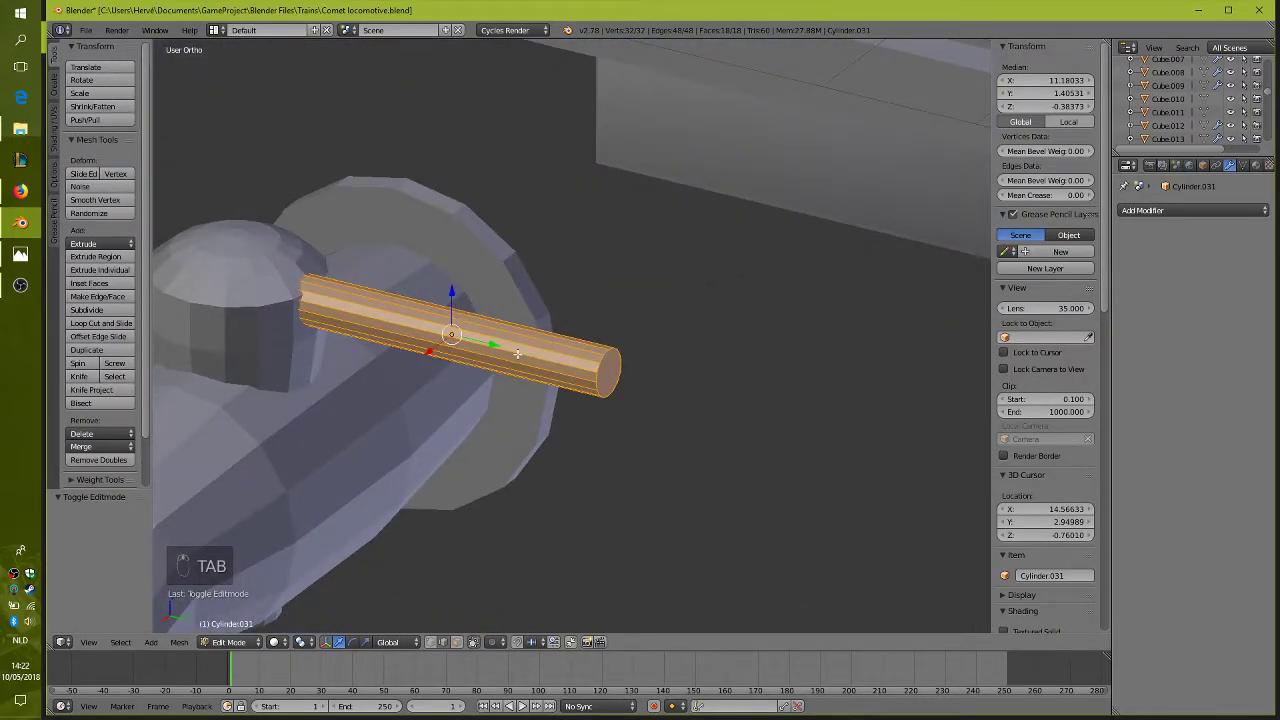
Add edge loops along the handle rod for tapering its ends
key(ctrl+r)
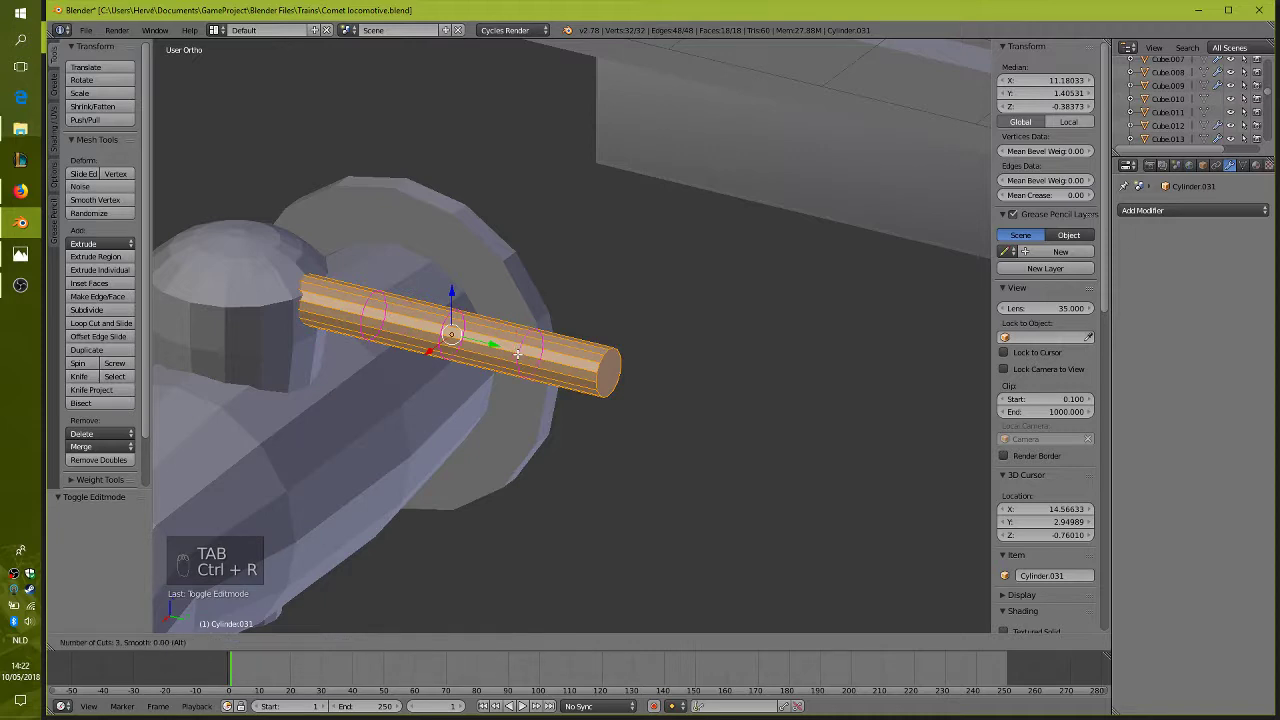
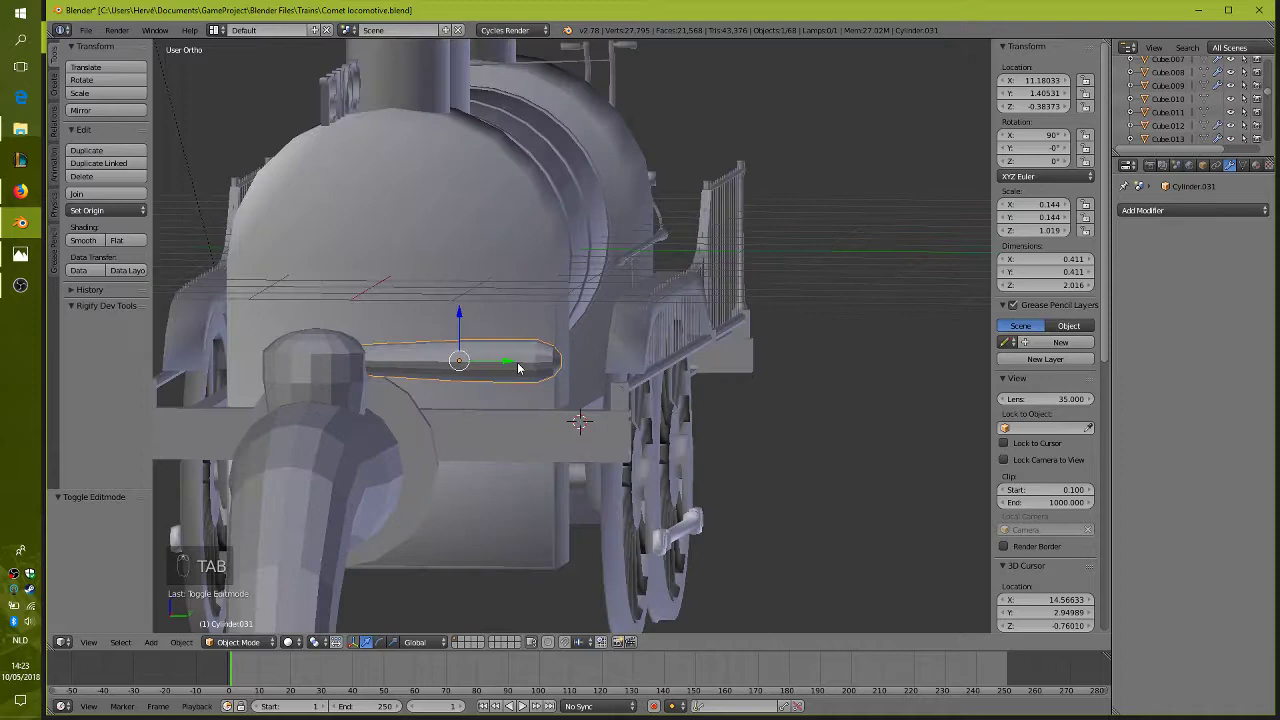
Lower the handle slightly so it sits on the dome fitting
drag(471, 311, 450, 332)
middle_click(450, 332)
click(427, 334)
drag(394, 345, 373, 342)
drag(373, 342, 502, 321)
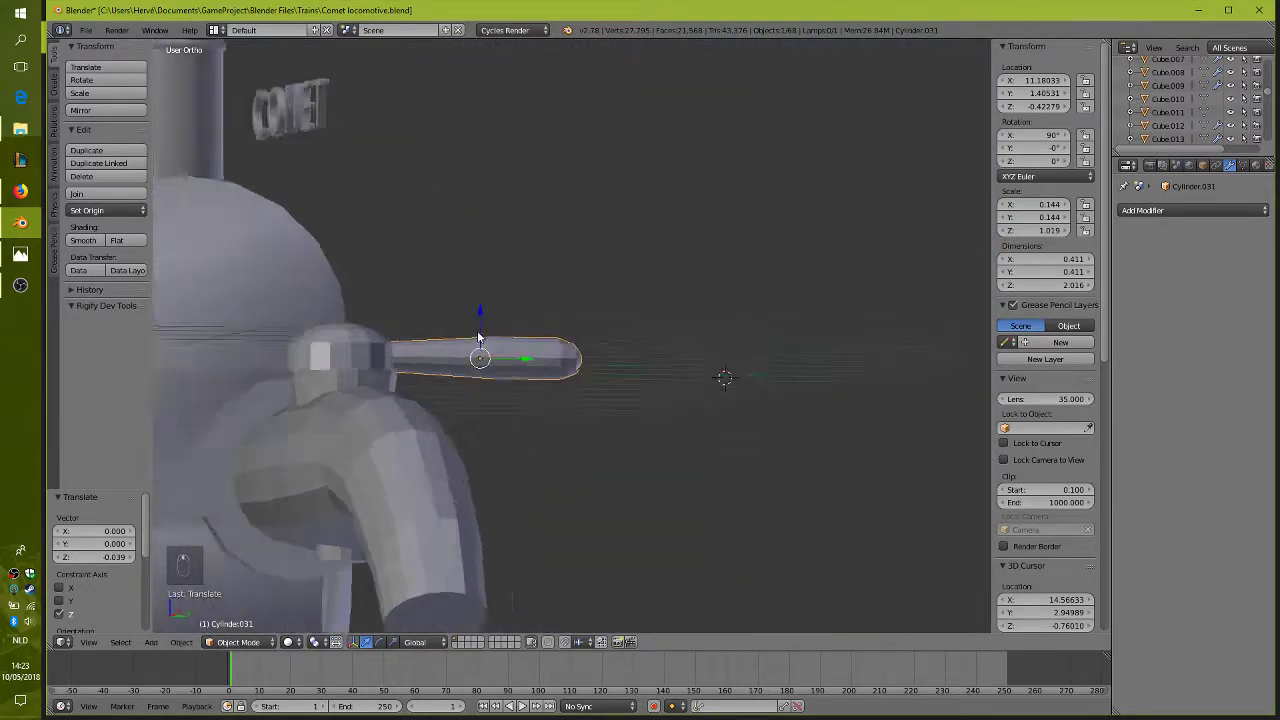
middle_click(448, 341)
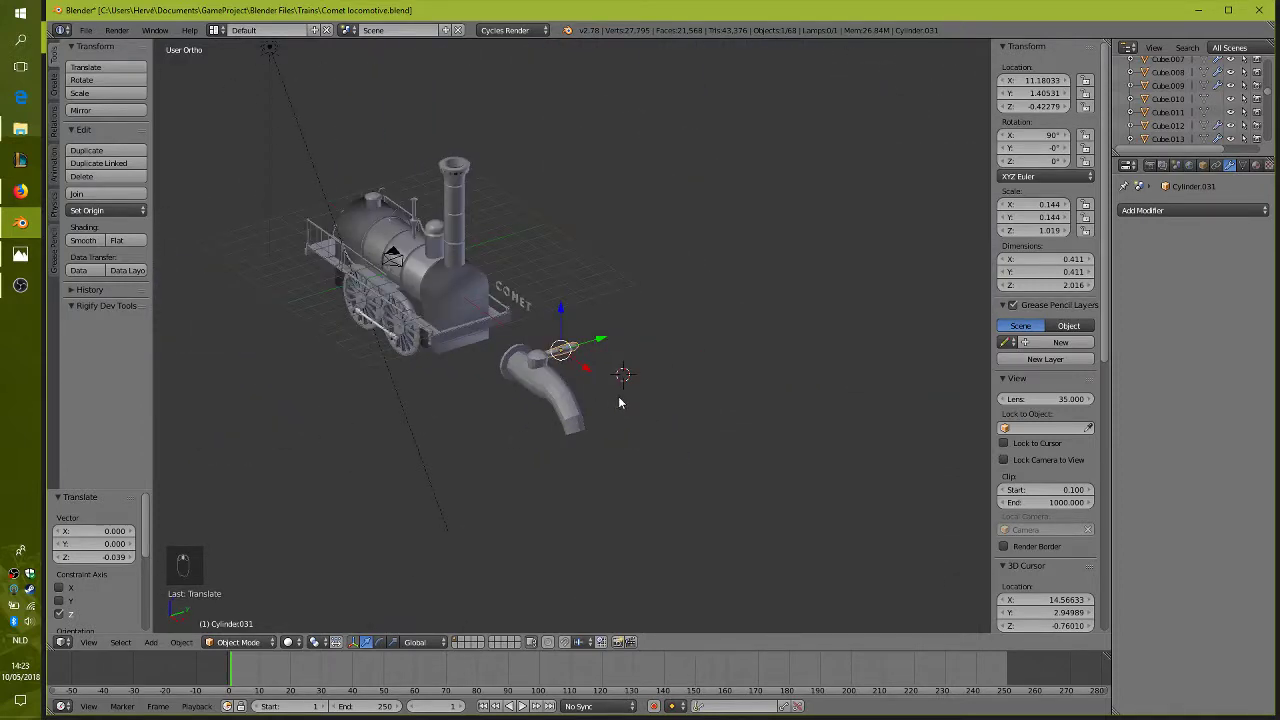
Select all tap parts and scale the assembly down repeatedly to a tiny size
key(a)
key(b)
key(s)
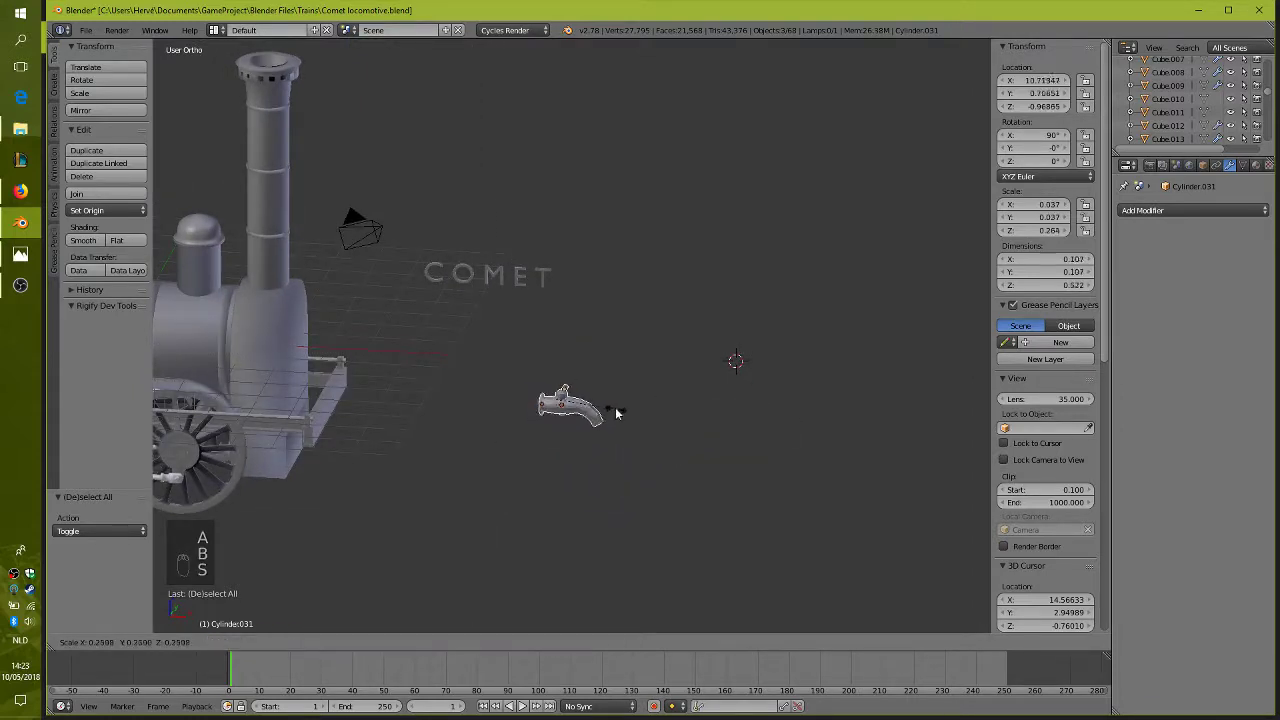
drag(594, 416, 571, 457)
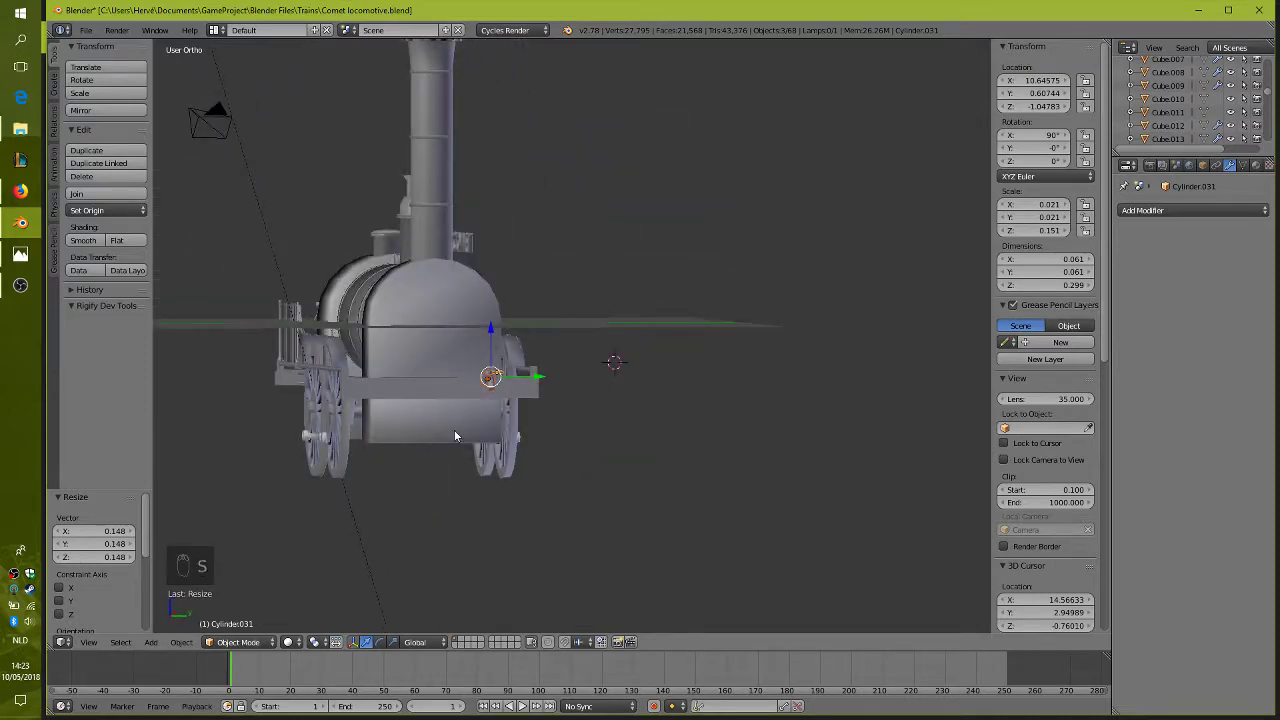
key(KP_1)
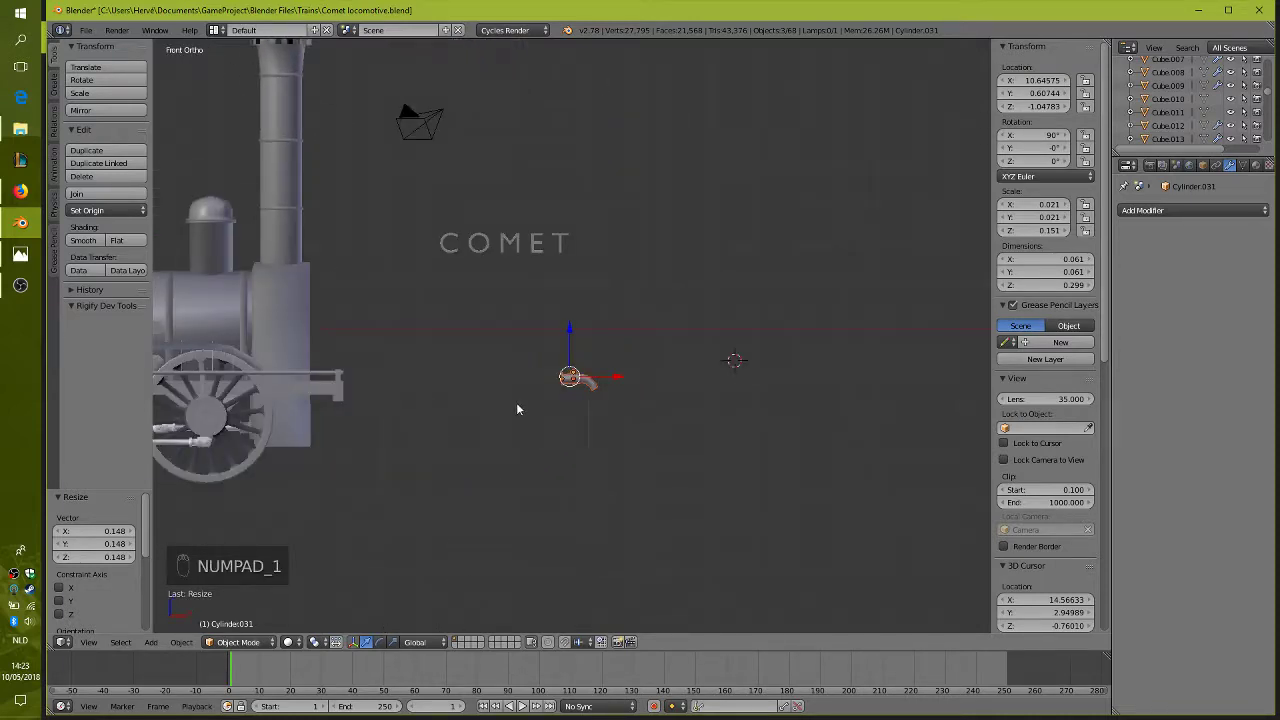
key(s)
Move the tiny tap up beside the Comet locomotive's front end
drag(678, 352, 375, 440)
drag(593, 434, 723, 456)
middle_click(626, 422)
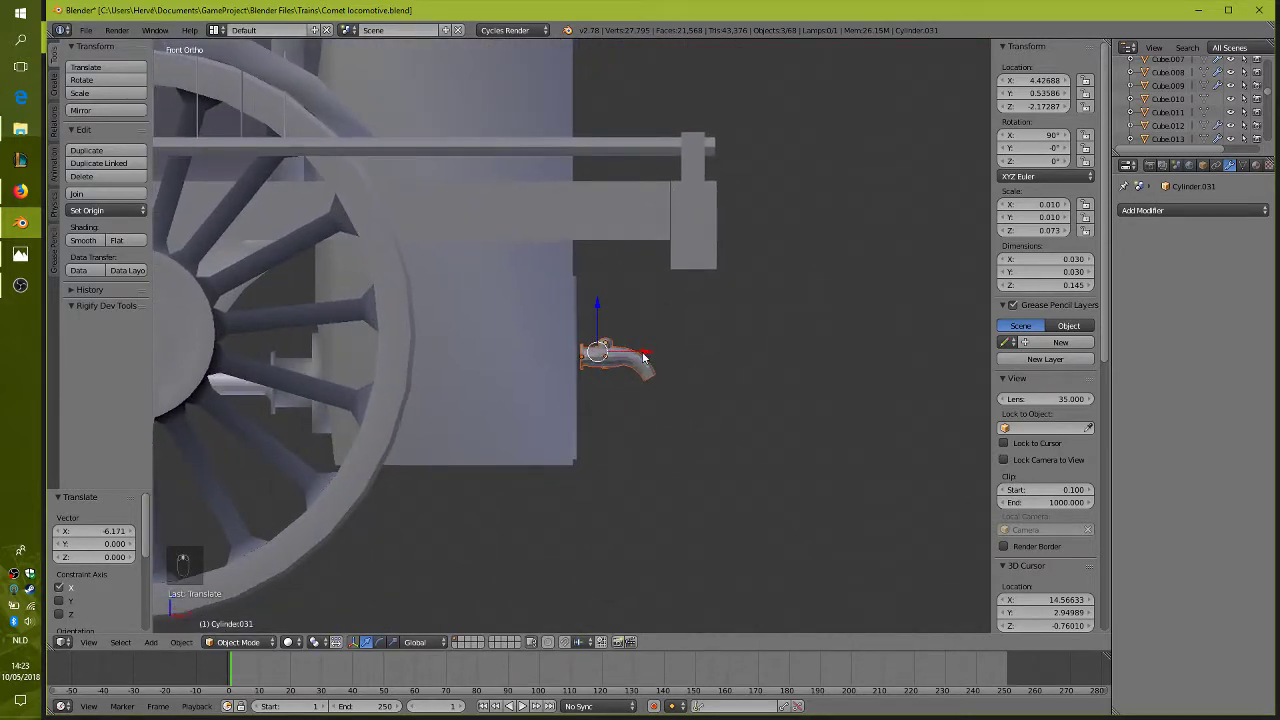
From the side view, slide the tap into line with its handle
drag(598, 309, 641, 413)
key(ctrl+KP_1)
key(ctrl+KP_1)
key(ctrl+KP_1)
key(ctrl+KP_3)
key(ctrl+KP_3)
key(ctrl+KP_3)
key(KP_3)
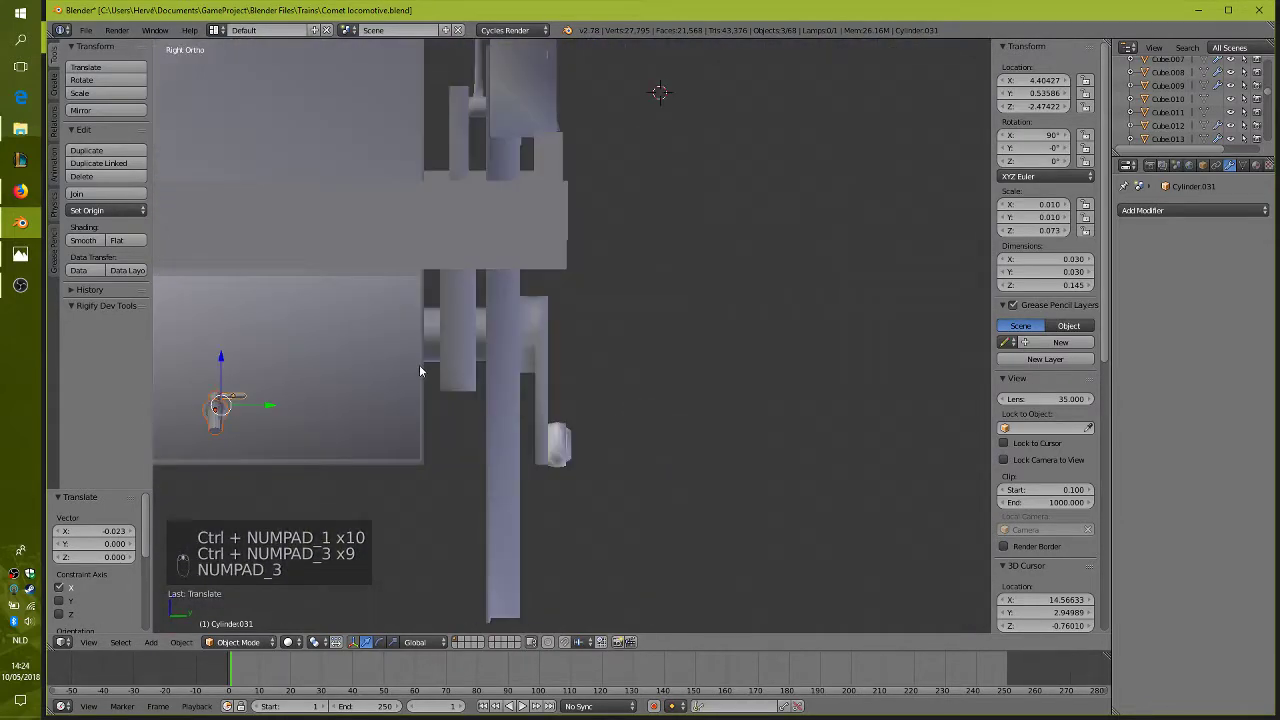
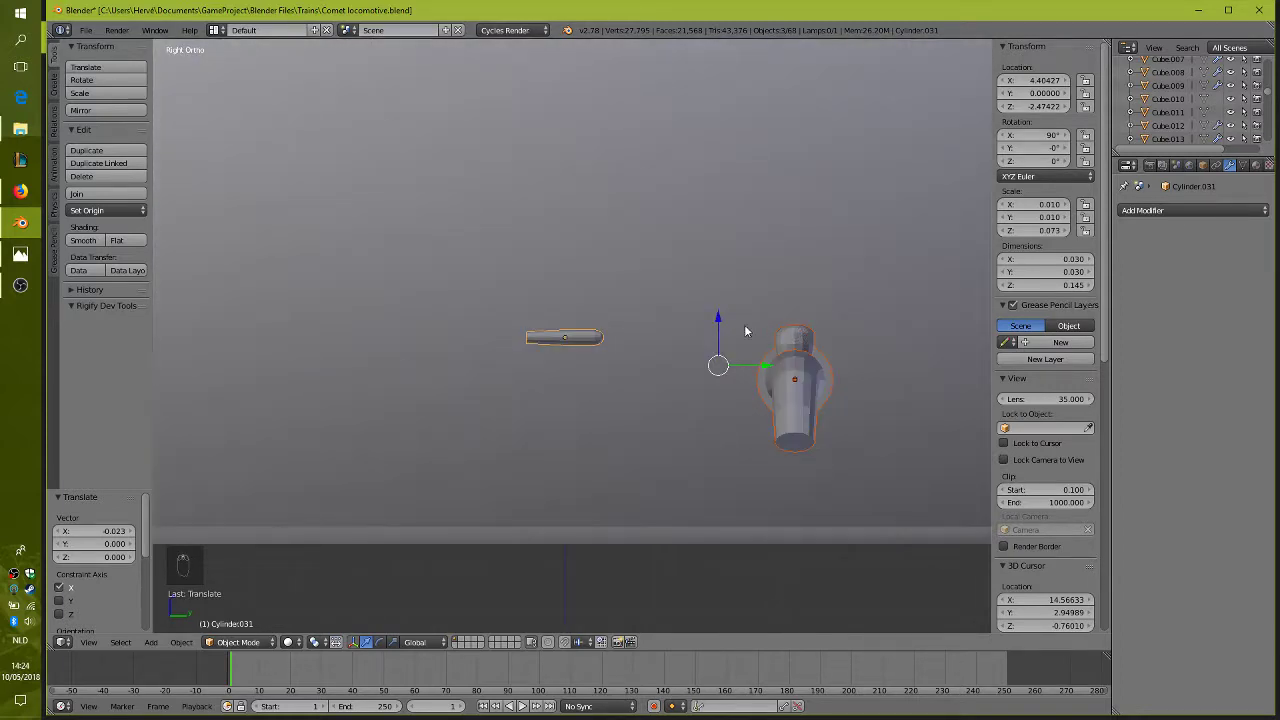
key(ctrl+z)
drag(865, 363, 586, 381)
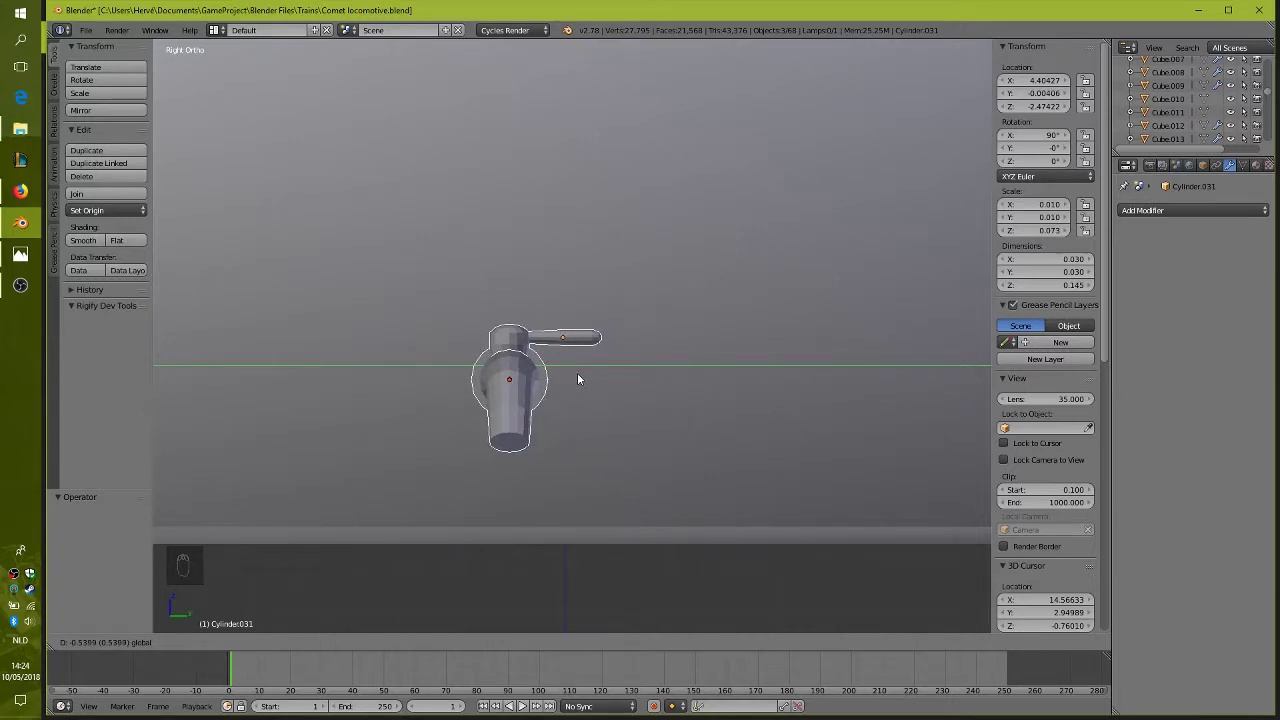
Place the tap low on the locomotive's front side beneath the footplate
drag(591, 395, 688, 394)
middle_click(684, 366)
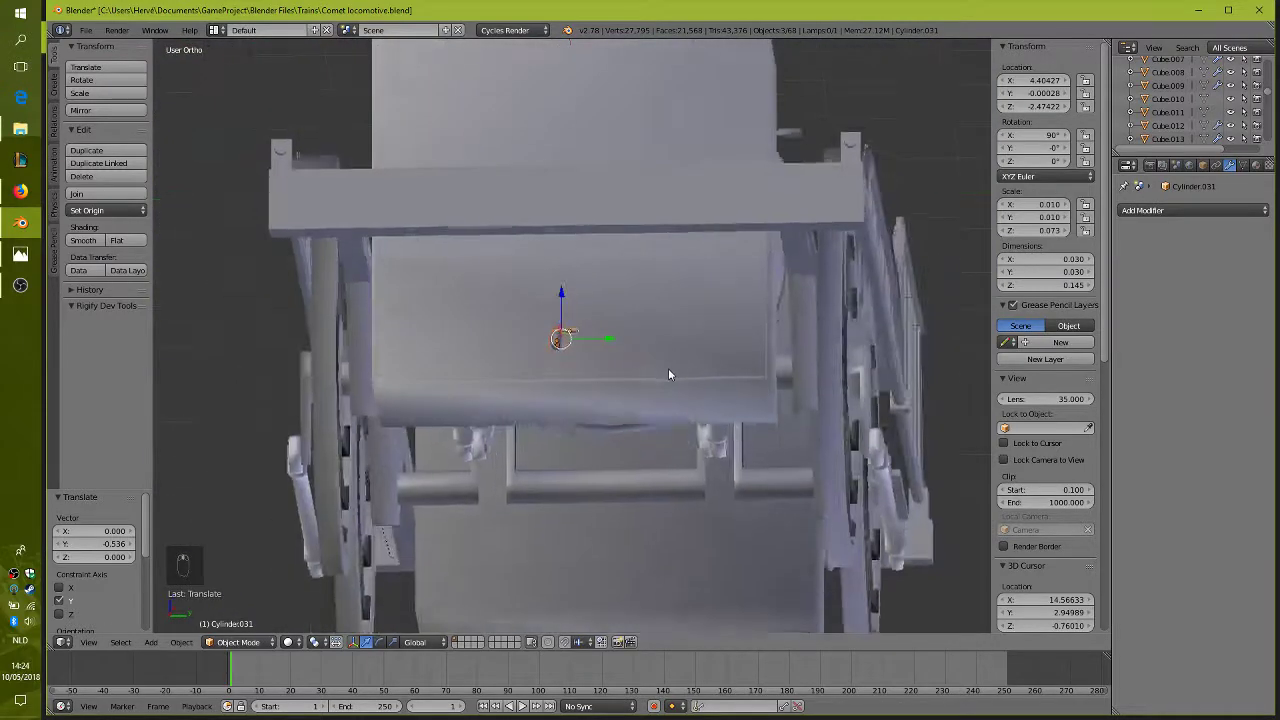
drag(615, 344, 616, 394)
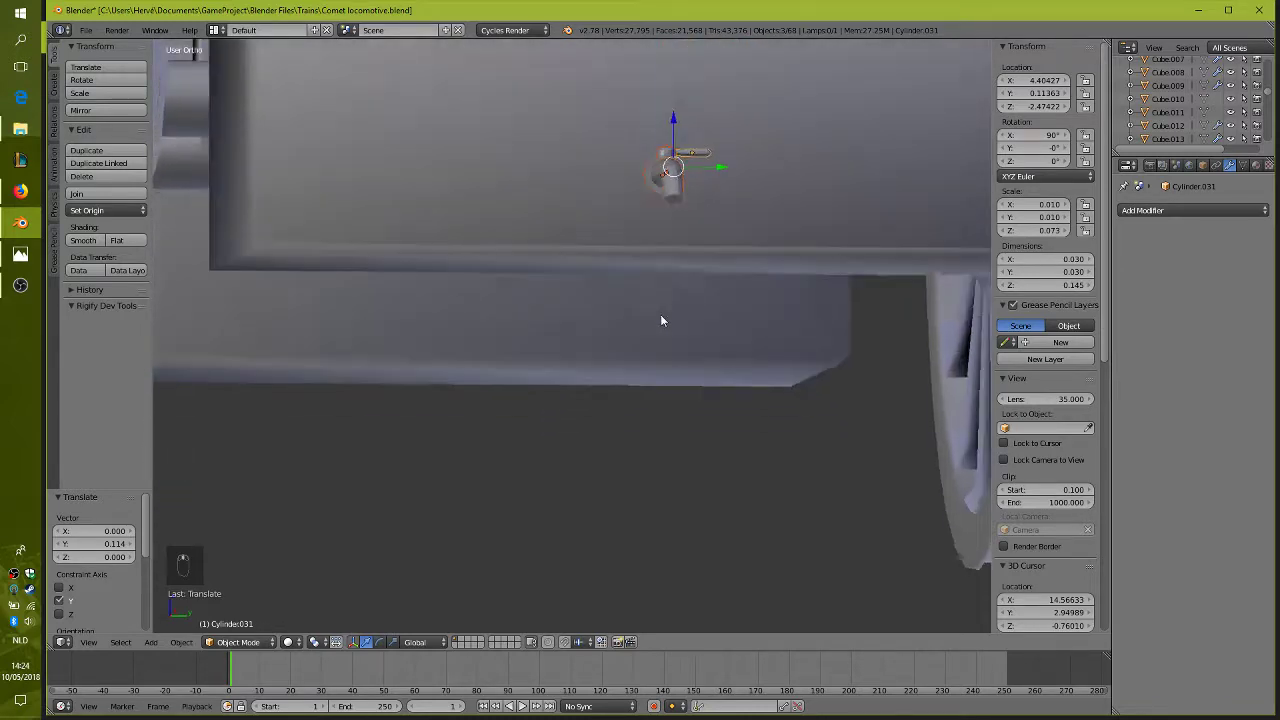
key(KP_Decimal)
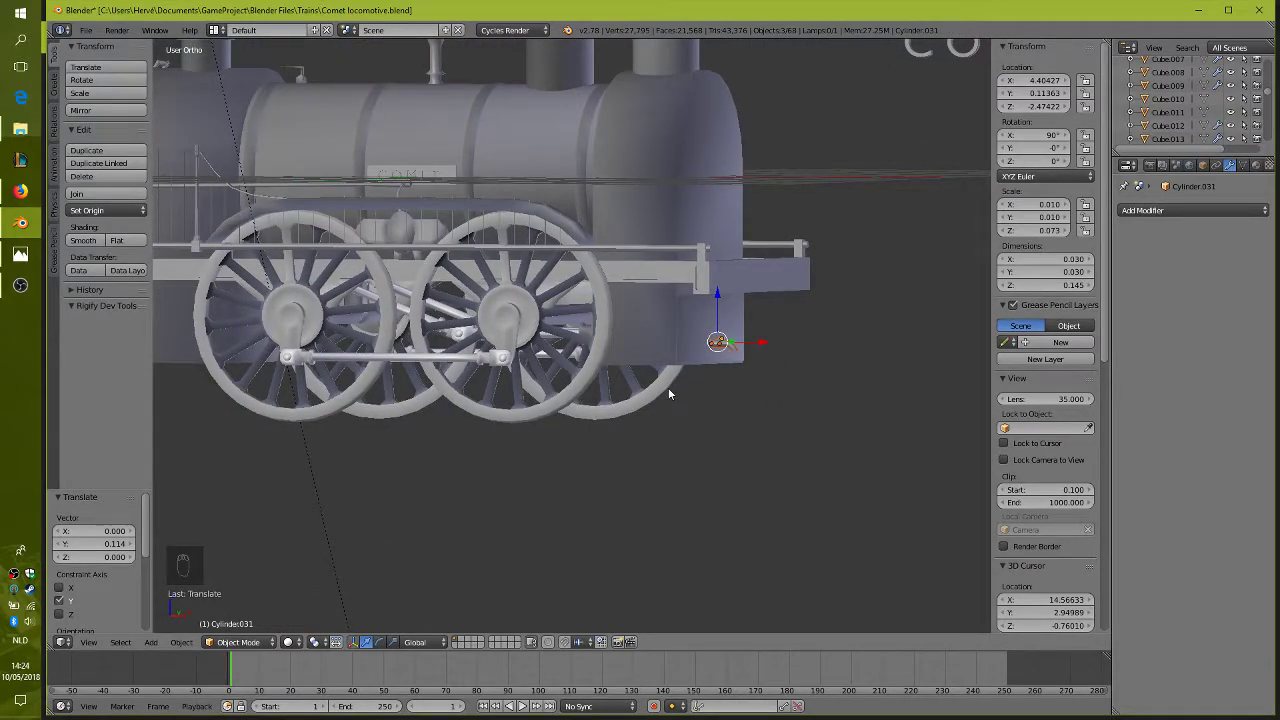
Duplicate the tap, move the copy across and rotate it 180° around Z
key(shift+d)
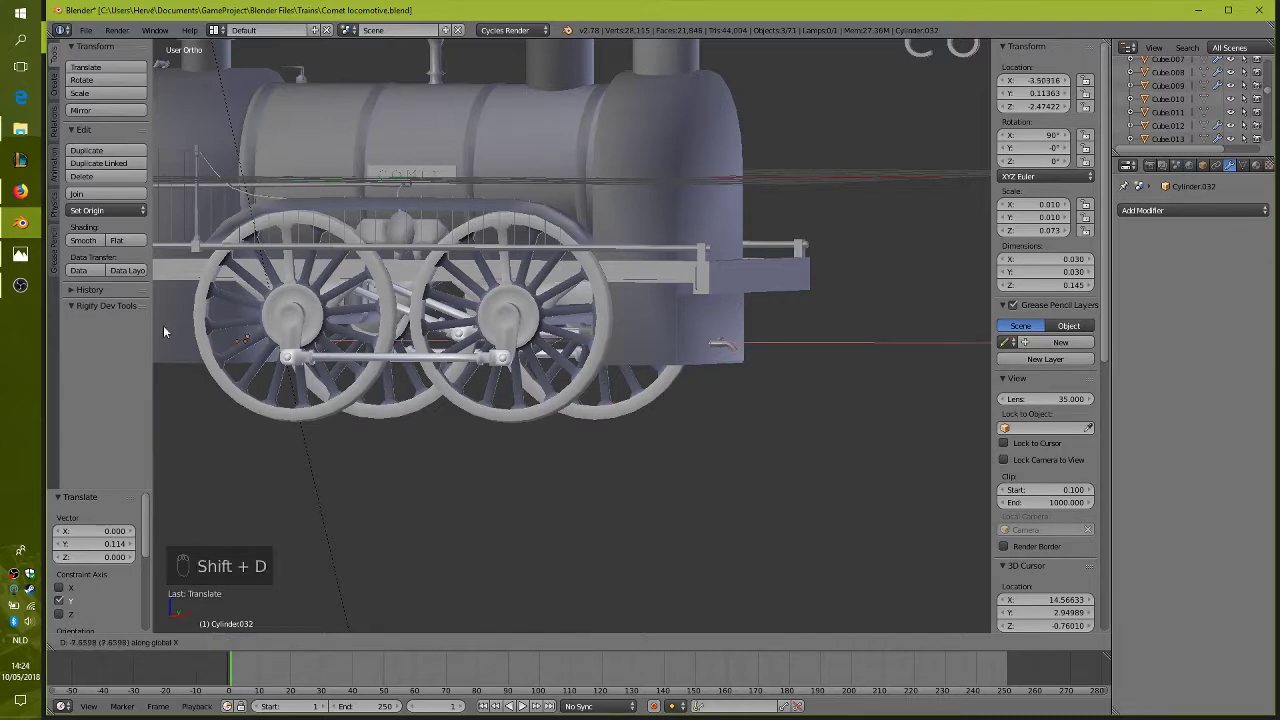
drag(701, 428, 461, 454)
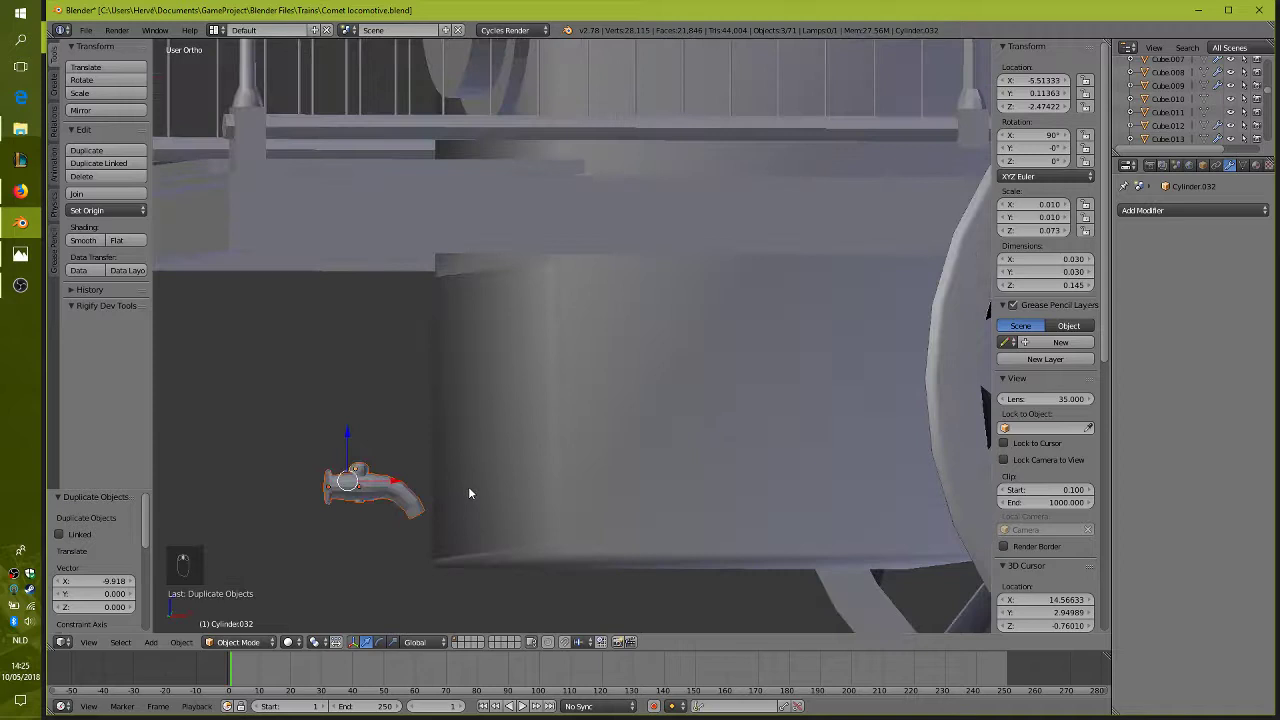
key(r)
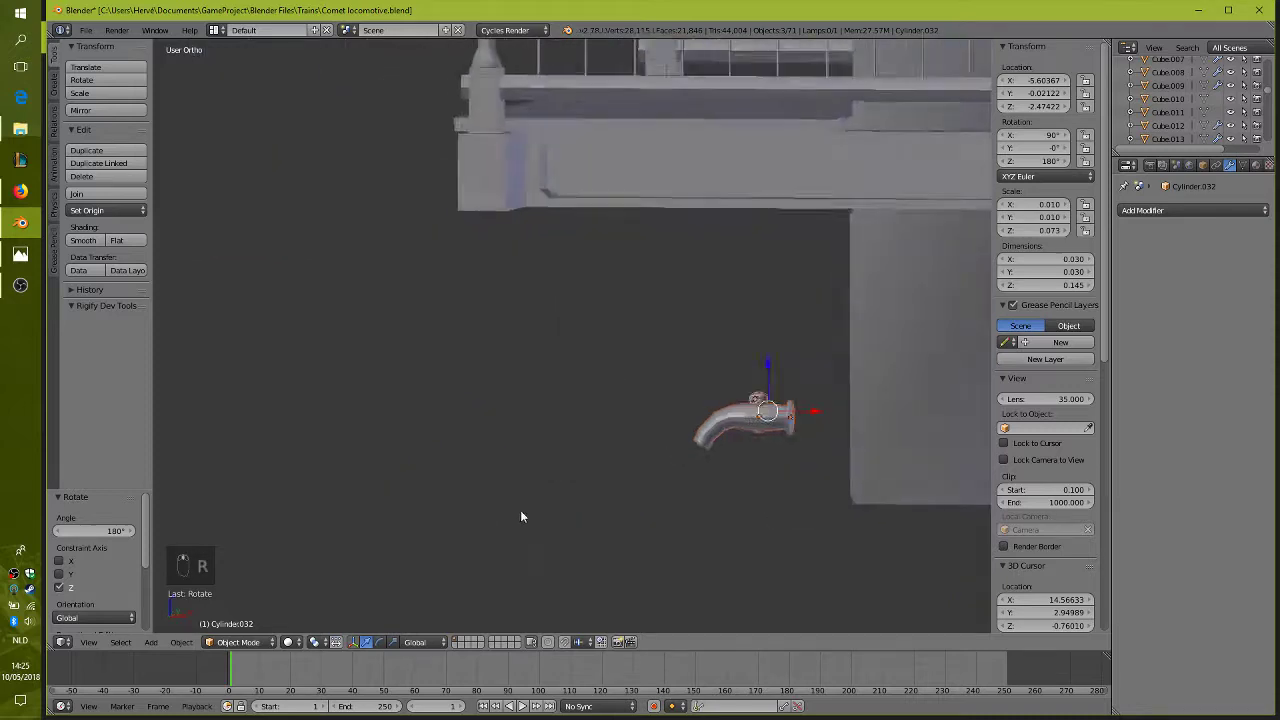
key(KP_Decimal)
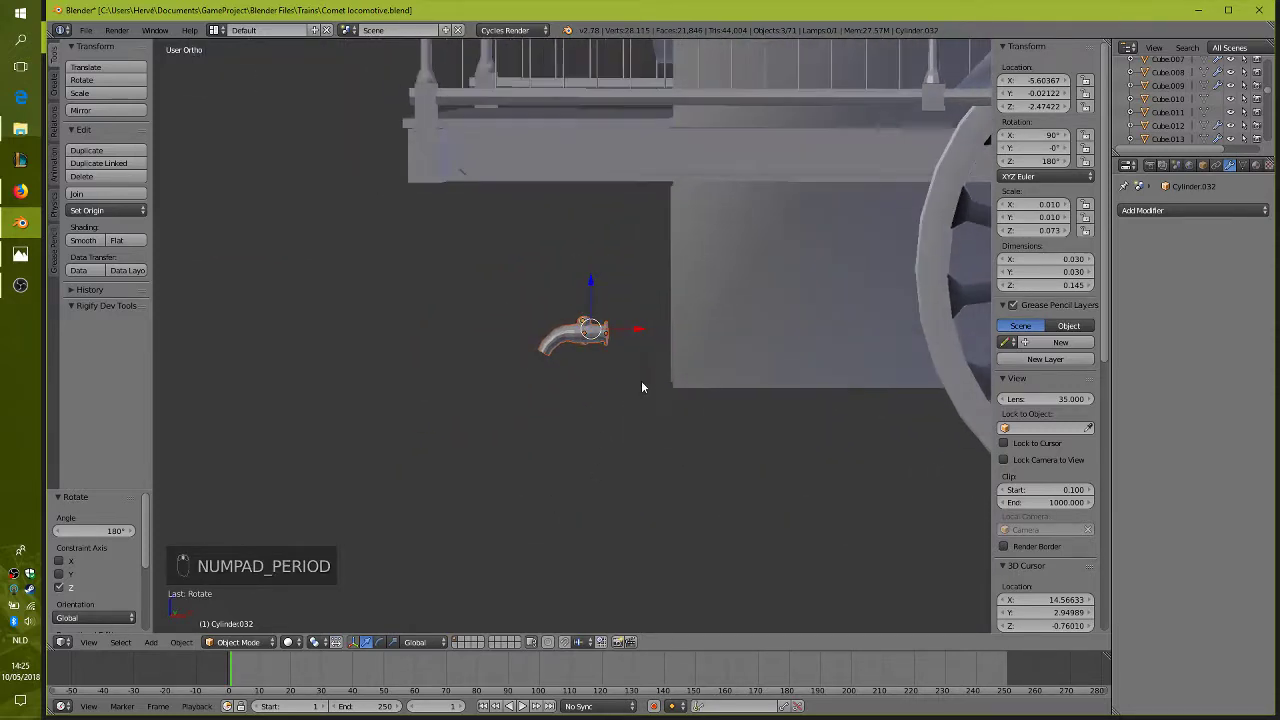
Slide the copy along X against the opposite body face above a wheel
drag(642, 339, 724, 346)
key(KP_1)
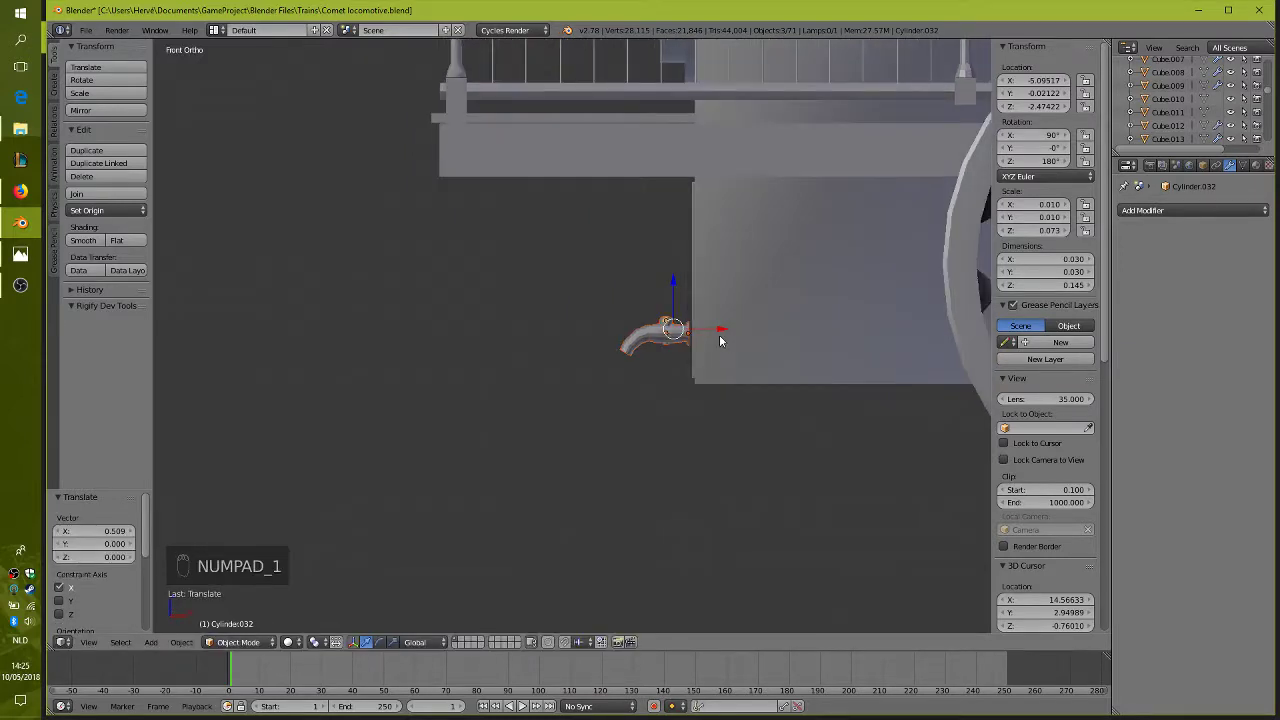
drag(730, 328, 686, 366)
drag(686, 366, 787, 384)
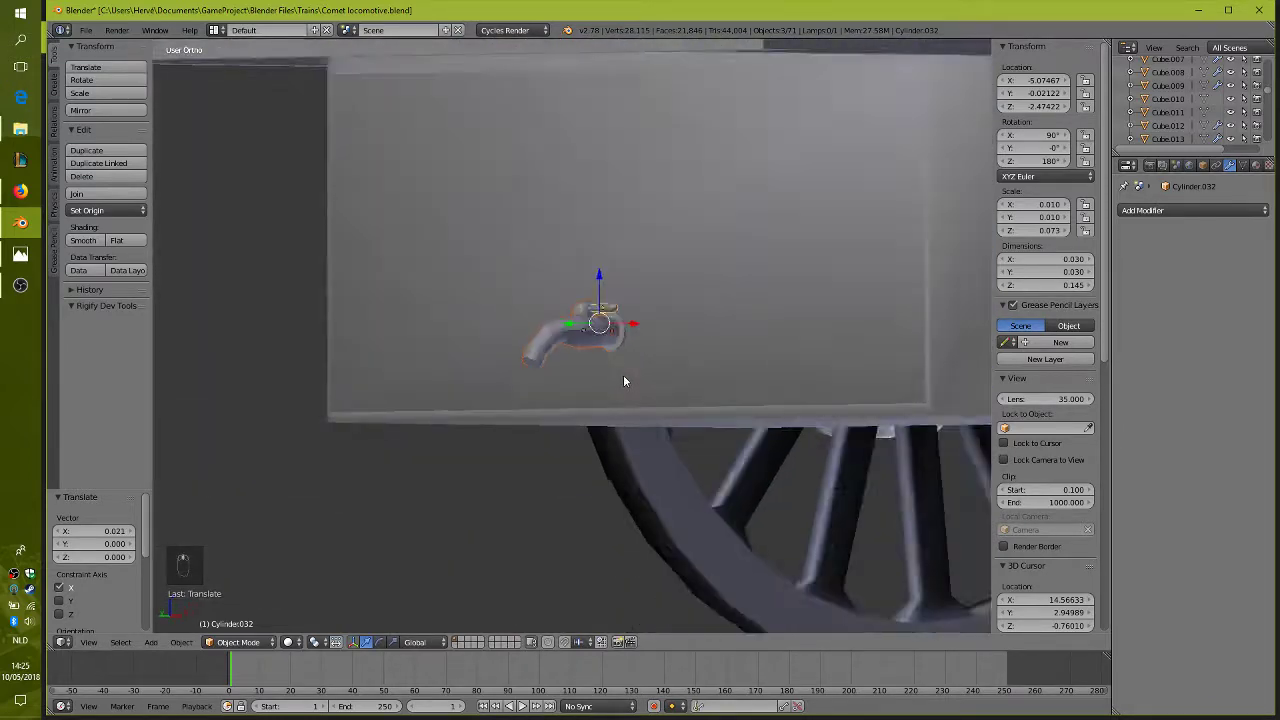